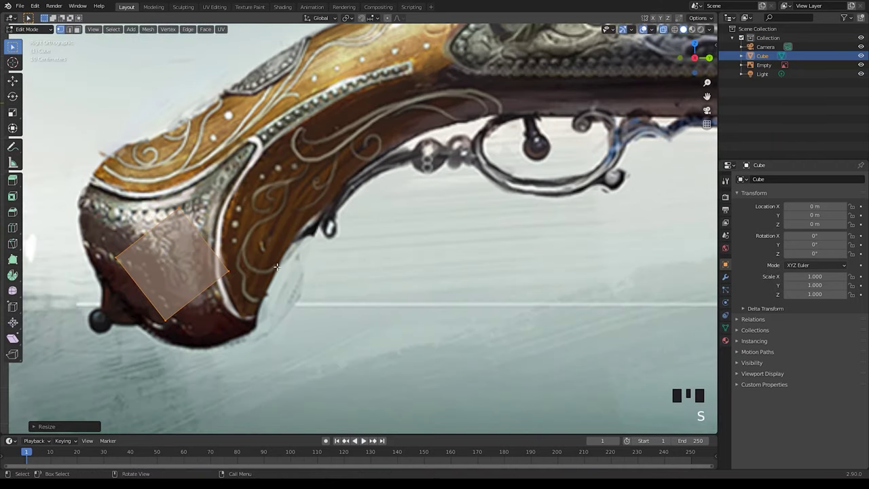
Step: Fit the cube face over the pistol butt and extrude the block up along the curved grip
key("r")
key("g")
left_click(254, 288)
key("g")
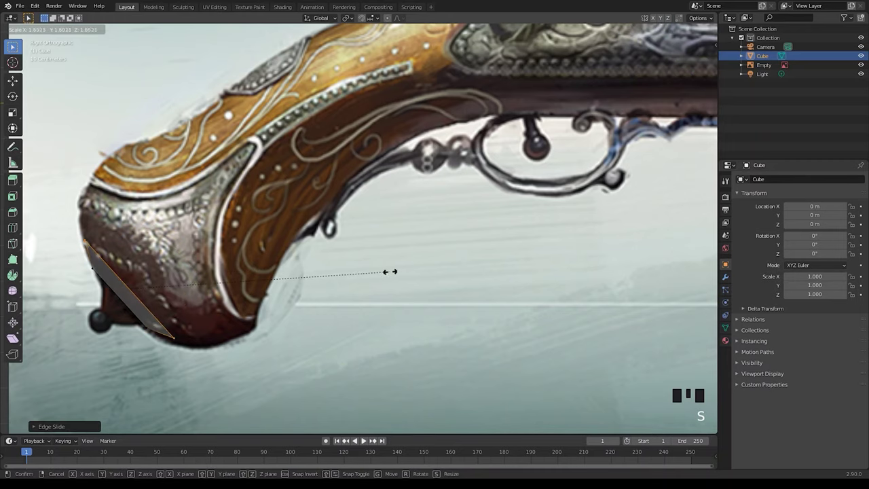
key("e")
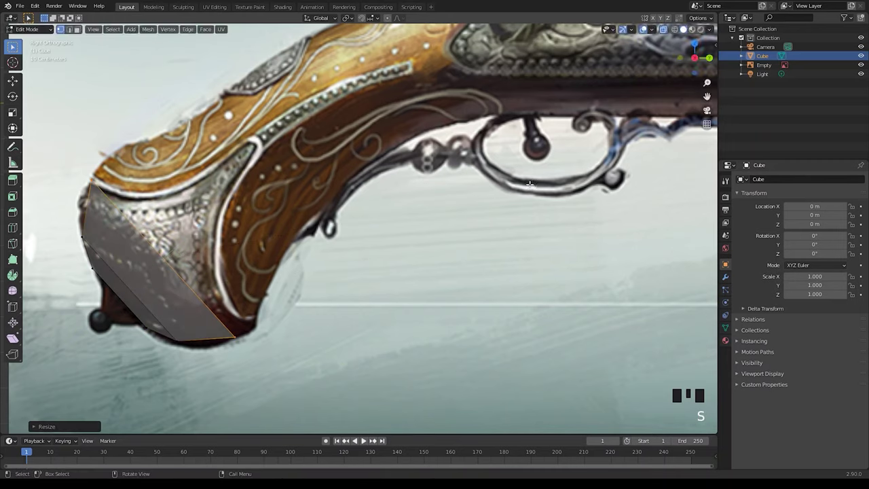
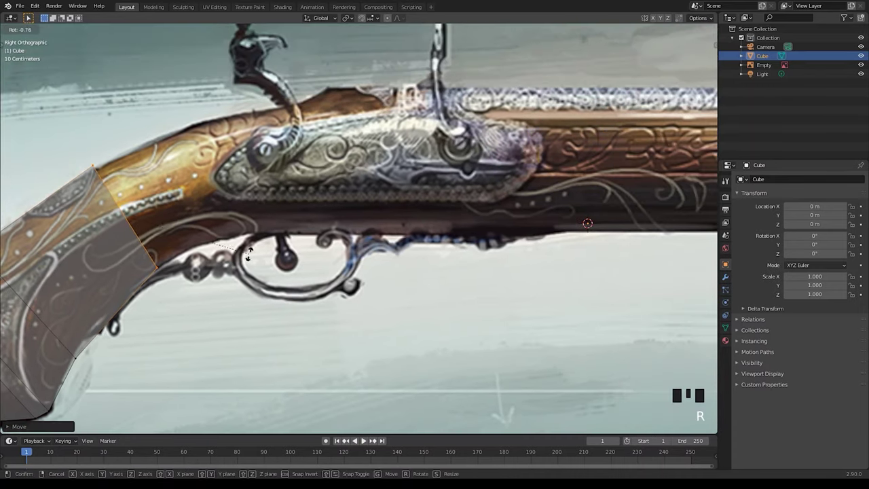
Step: Extrude and rotate successive sections so the block follows the grip curve toward the stock
key("e")
key("r")
key("g")
key("e")
key("s")
key("g")
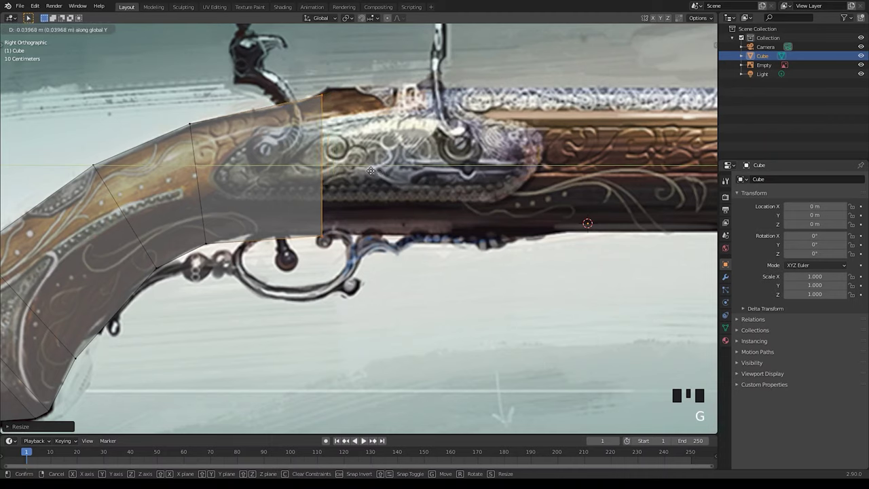
Step: Stretch and resize the stock sections past the lock plate and extrude forward along the barrel
left_click_drag(311, 90, 317, 99)
key("g")
left_click(310, 224)
key("e")
left_click(350, 120)
key("g")
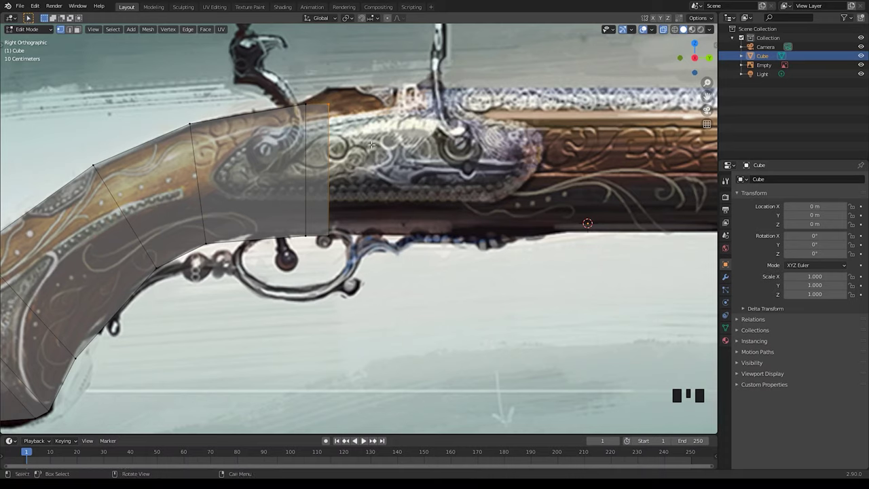
key("ctrl+z")
key("s")
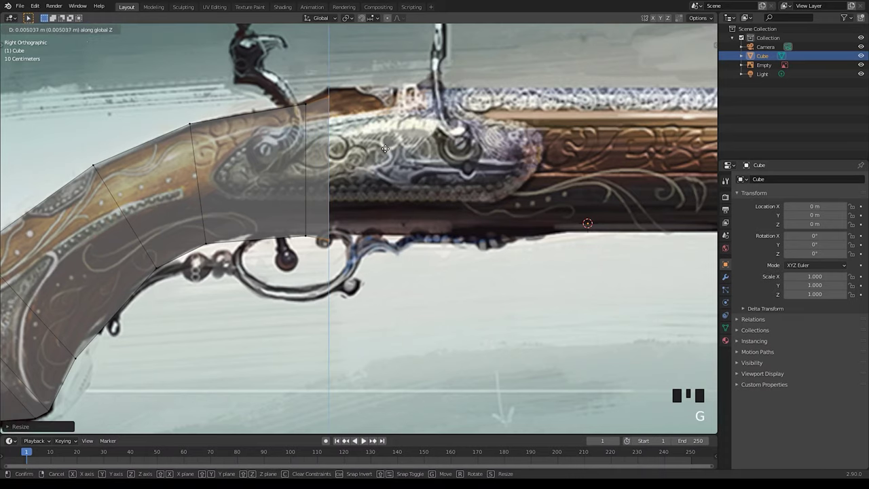
key("e")
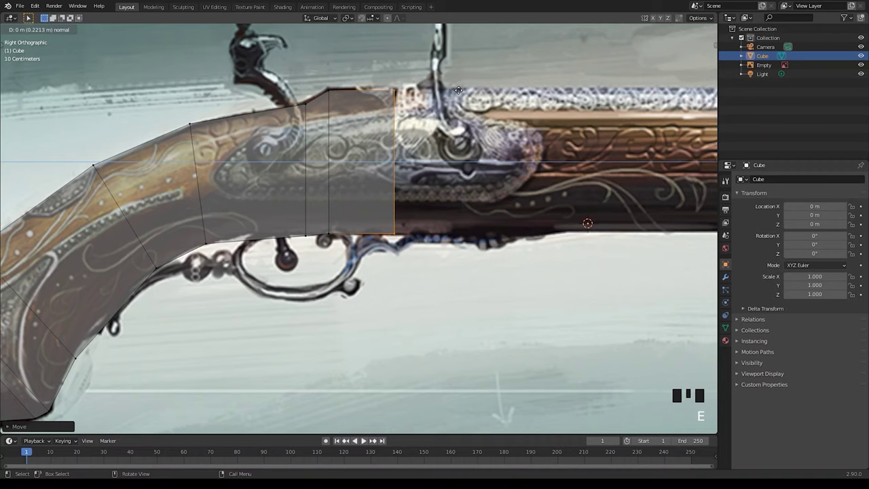
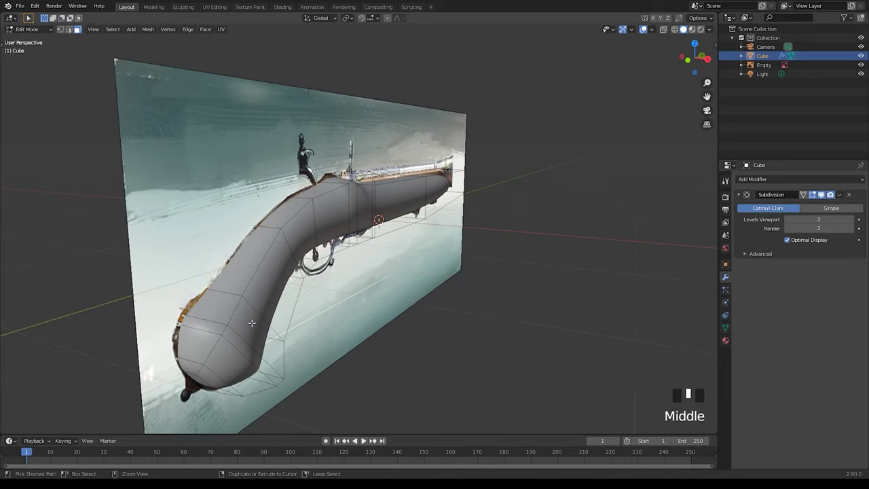
Step: Smooth the stock with subdivision and line up the side orthographic view on it
key("ctrl+r")
key("ctrl+r")
left_click_drag(356, 222, 306, 212)
key("KP_3")
middle_click(470, 200)
scroll("up", 3)
Step: Add edge loops across the stock near the muzzle, mid stock and lock to sharpen its form
key("ctrl+r")
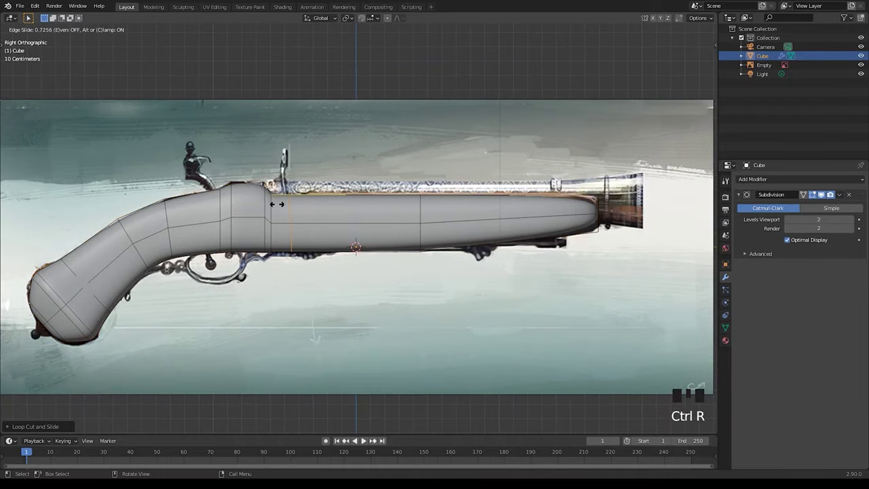
key("ctrl+r")
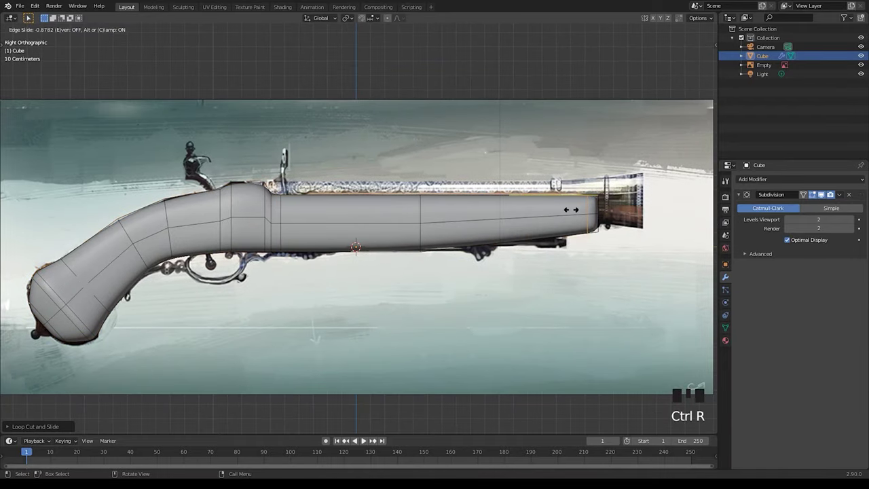
key("ctrl+r")
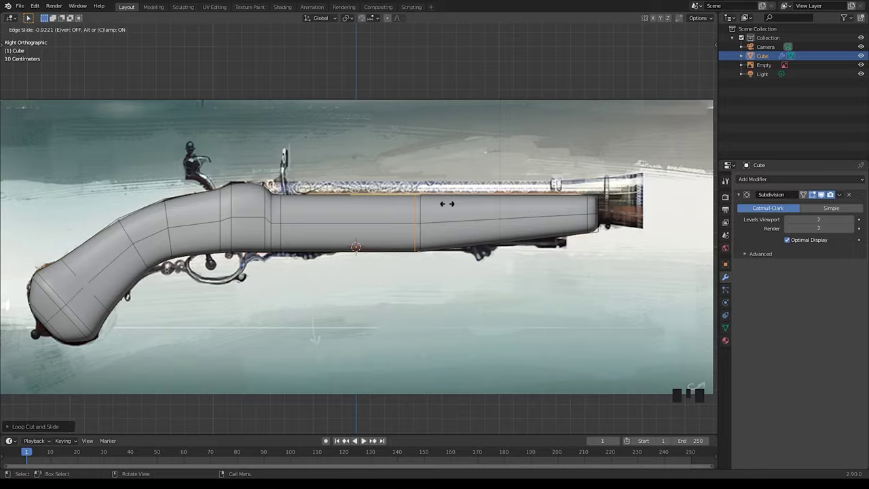
middle_click(214, 201)
scroll("up", 3)
key("ctrl+r")
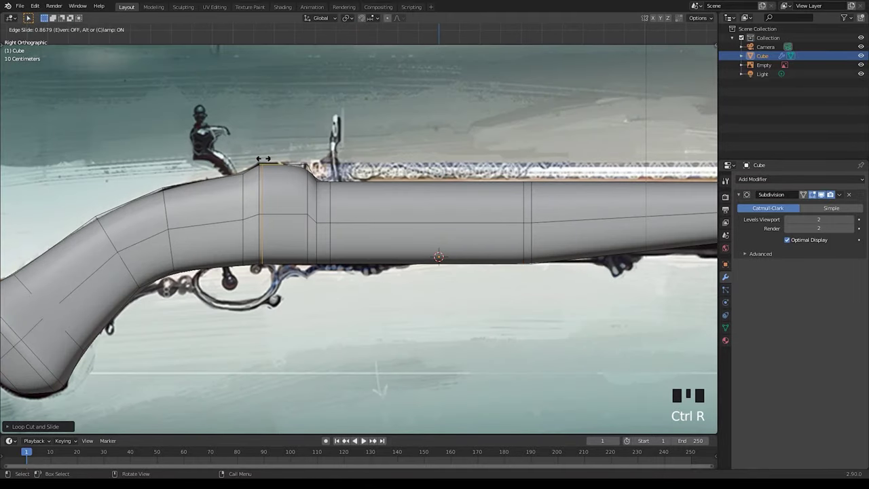
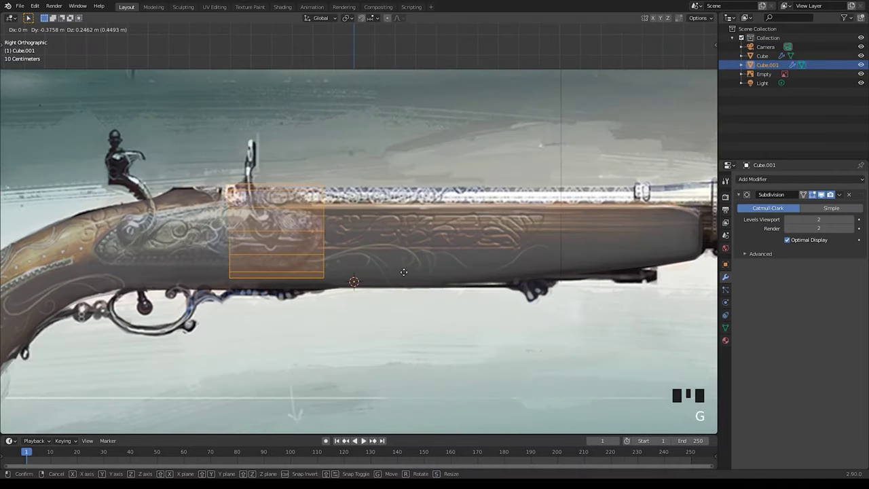
Step: Shrink the new Cube.001 barrel part and extrude it along the stock to the muzzle
key("g")
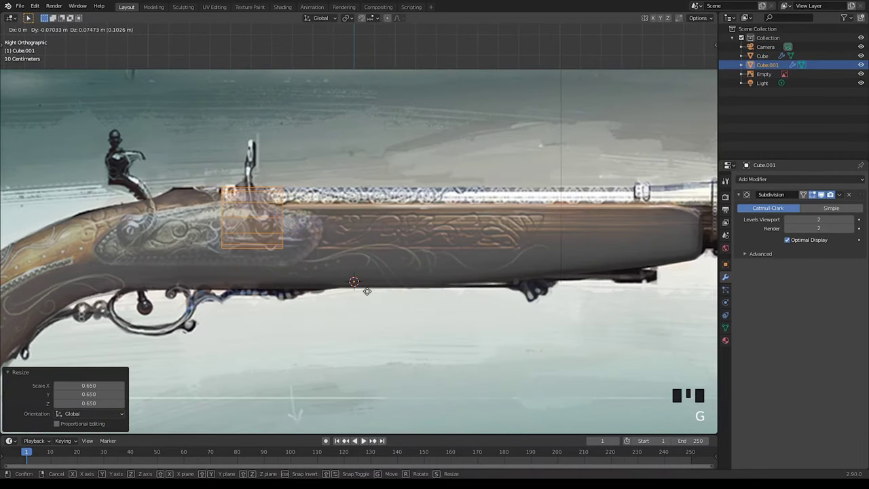
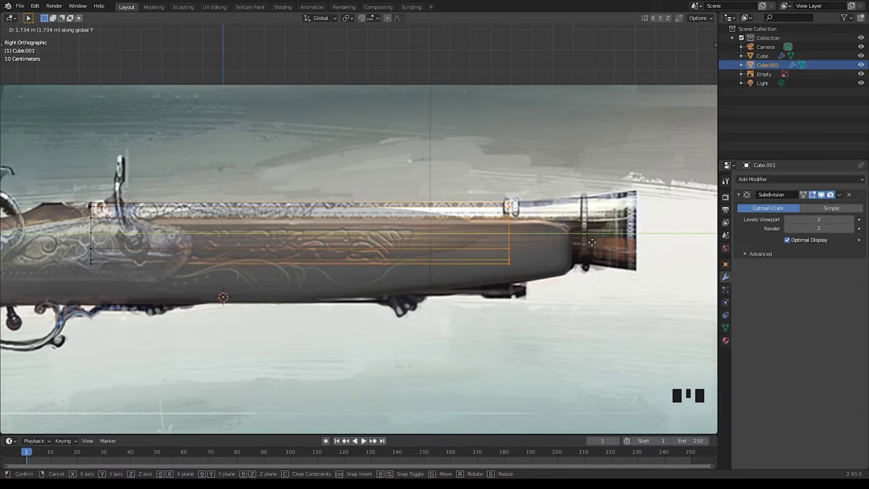
key("e")
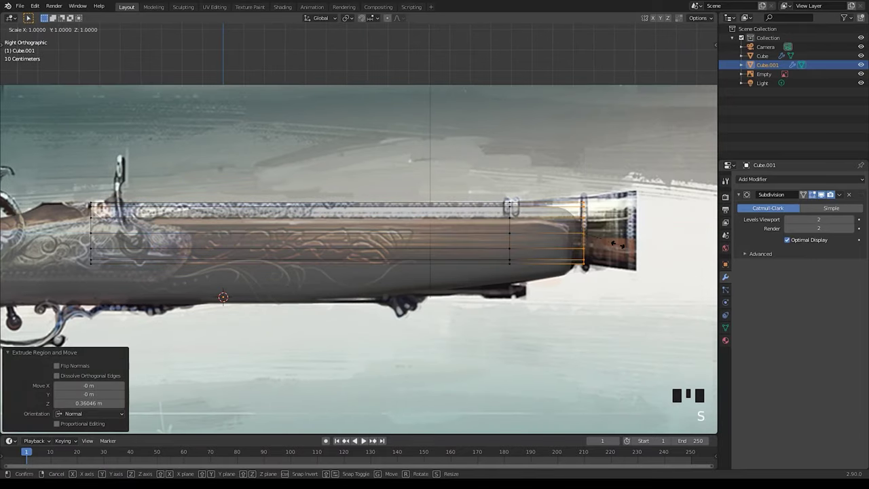
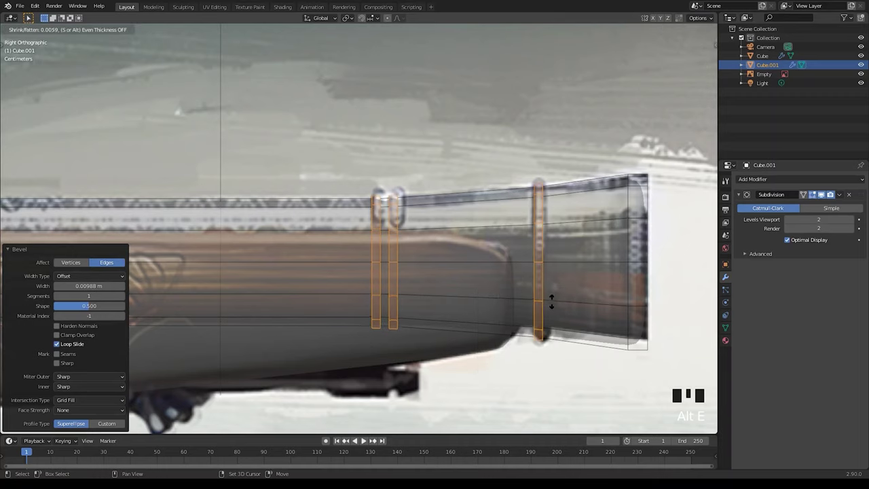
scroll("down", 3)
middle_click(355, 237)
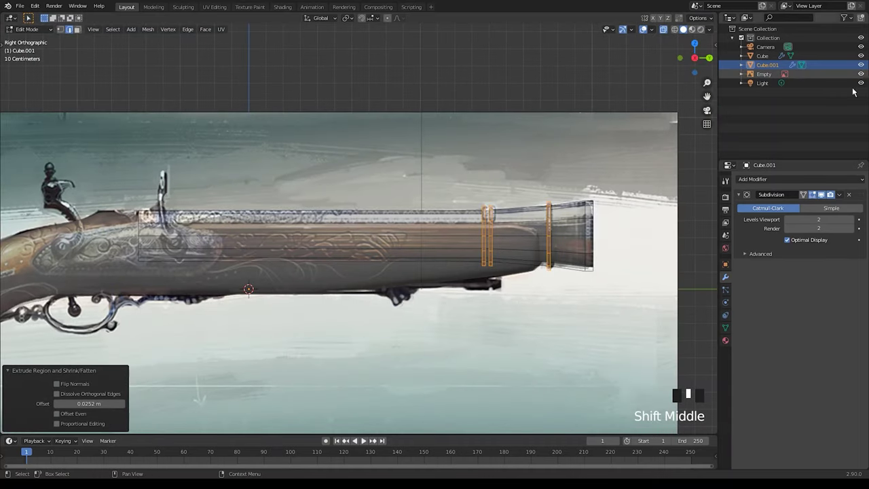
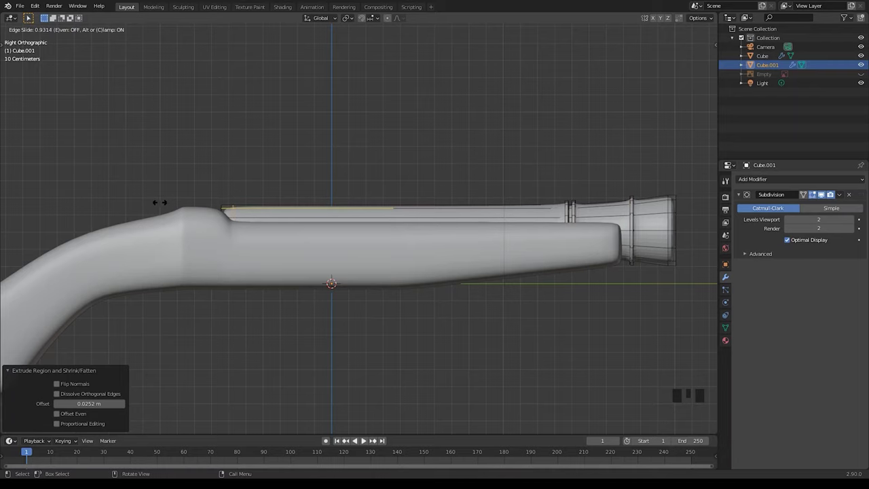
Step: Shrink the barrel's rear edge loop and add a new loop slid toward the rear end
middle_click(277, 173)
scroll("up", 3)
left_click(665, 34)
middle_click(380, 248)
left_click_drag(259, 176, 271, 217)
key("g")
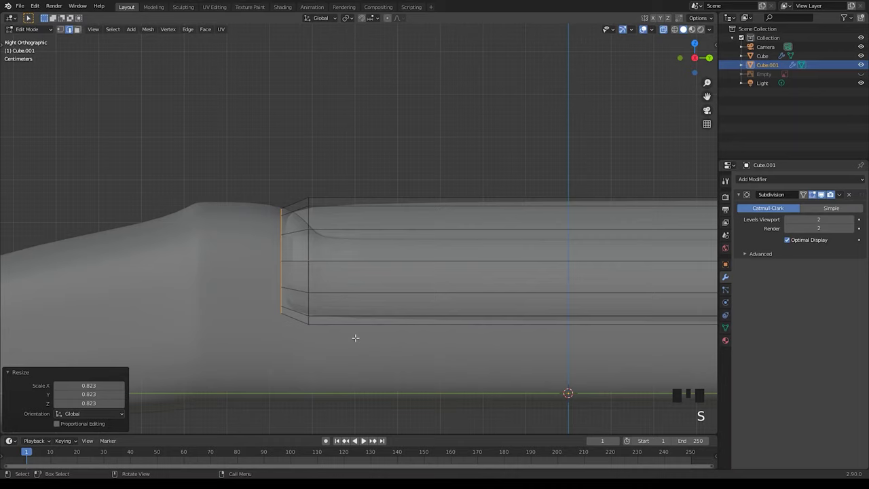
key("ctrl+r")
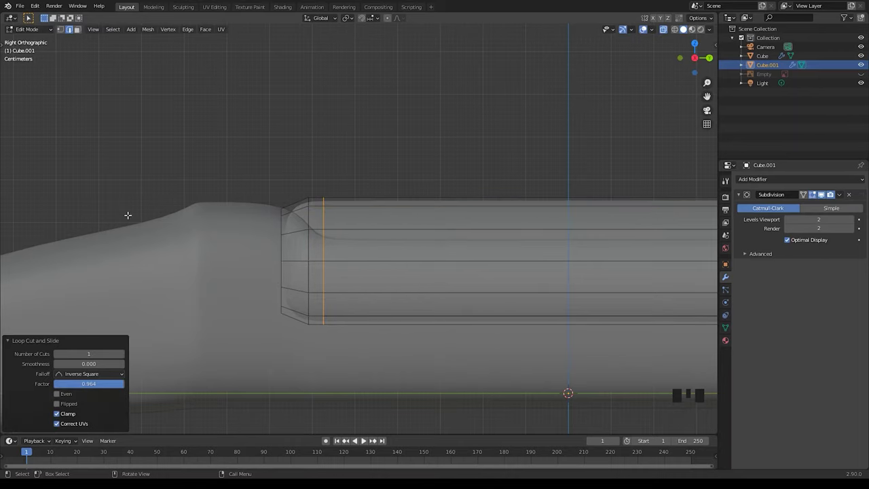
left_click_drag(273, 195, 286, 243)
key("g")
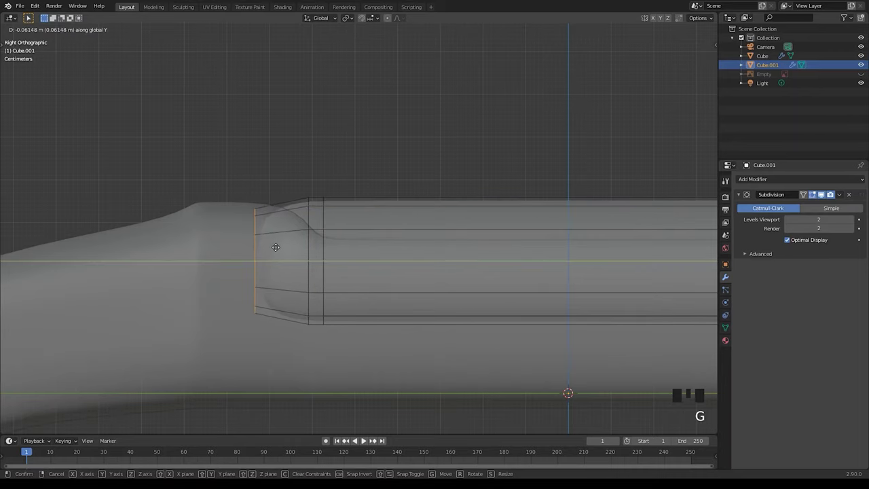
left_click(366, 131)
Step: Inset the muzzle face into a rim and add an edge loop across the muzzle flare
scroll("down", 3)
left_click_drag(533, 254, 668, 33)
left_click(668, 34)
scroll("up", 3)
middle_click(408, 336)
key("3")
left_click_drag(385, 300, 376, 268)
scroll("up", 3)
key("i")
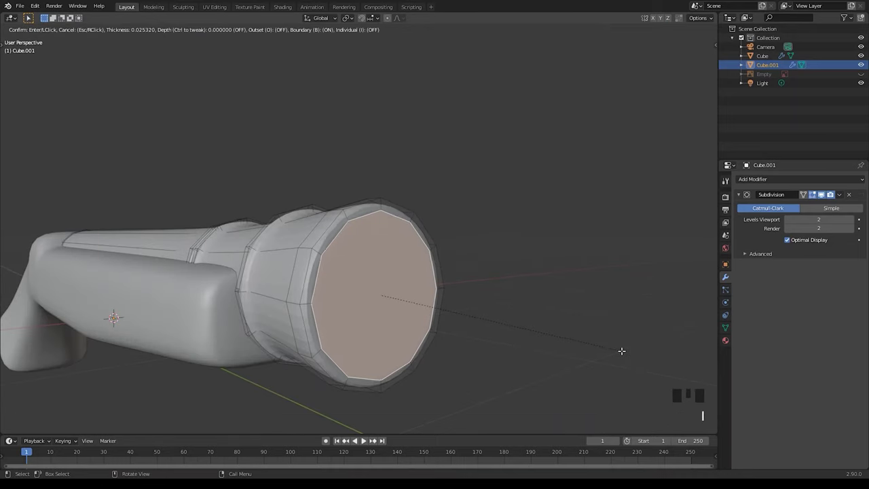
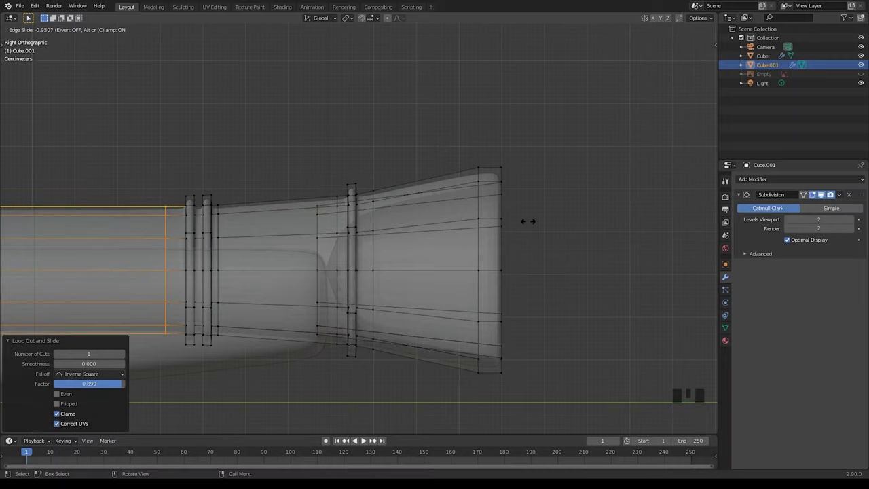
key("ctrl+r")
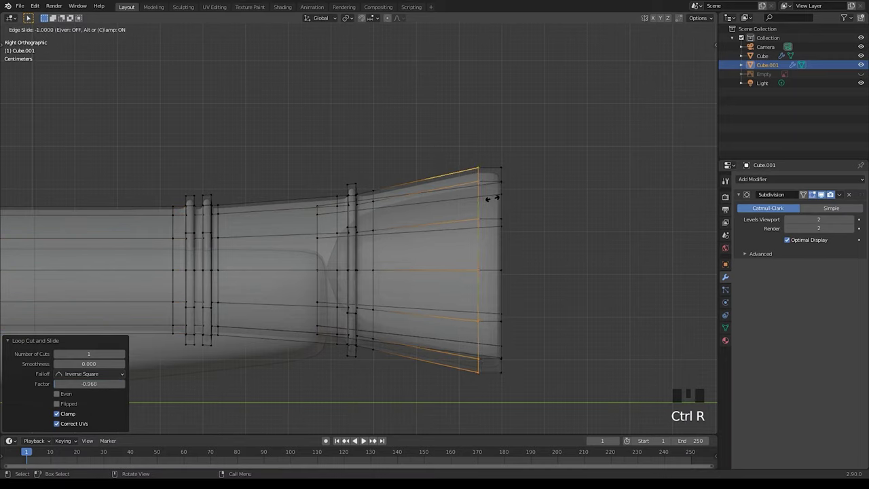
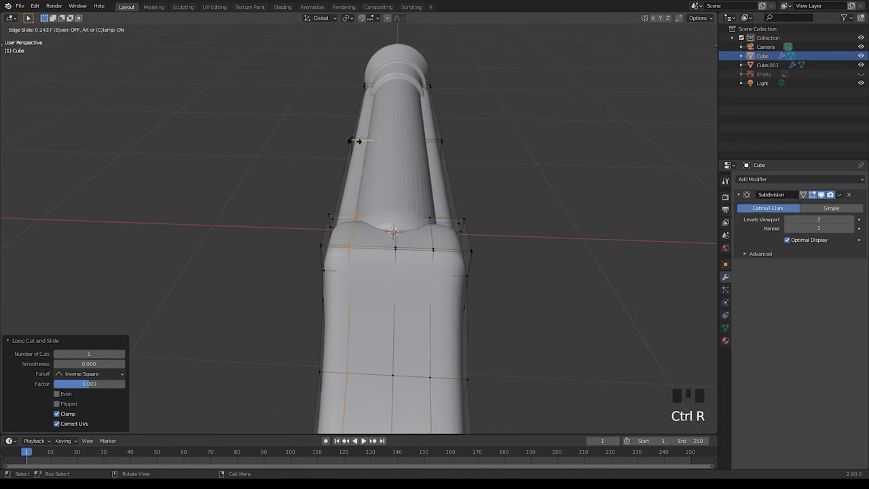
Step: Select grip vertices and scale them vertically with proportional falloff to round the grip
middle_click(432, 173)
scroll("down", 3)
middle_click(343, 195)
left_click_drag(312, 219, 382, 226)
scroll("up", 3)
key("KP_1")
scroll("up", 3)
middle_click(481, 257)
left_click_drag(448, 243, 439, 240)
scroll("up", 3)
left_click(394, 179)
left_click(393, 20)
key("s")
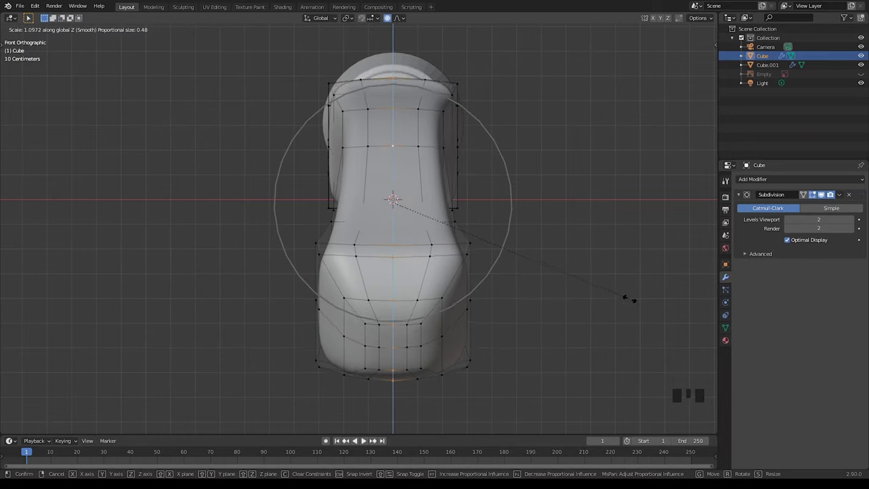
Step: Undo and redo the smooth scaling to enlarge the grip butt into a rounded curve
middle_click(617, 304)
scroll("down", 3)
left_click_drag(381, 268, 304, 247)
middle_click(306, 246)
scroll("up", 3)
key("KP_3")
middle_click(363, 224)
key("ctrl+z")
middle_click(421, 250)
key("s")
key(".")
key("s")
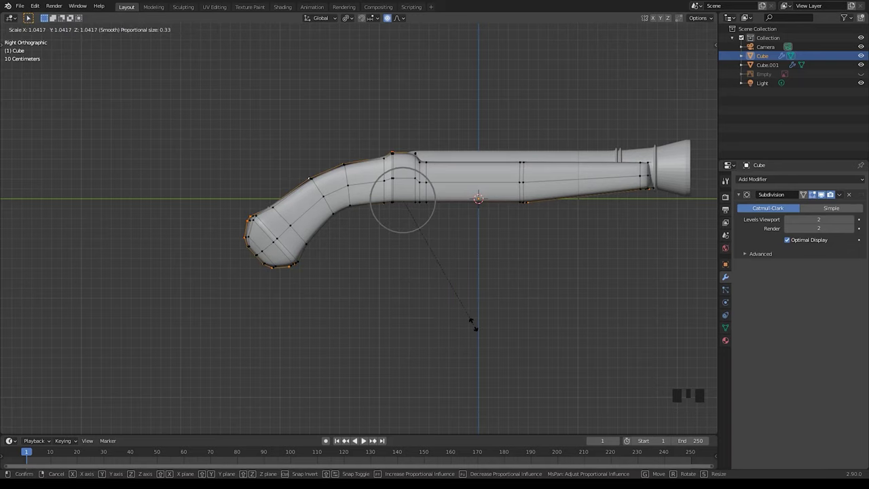
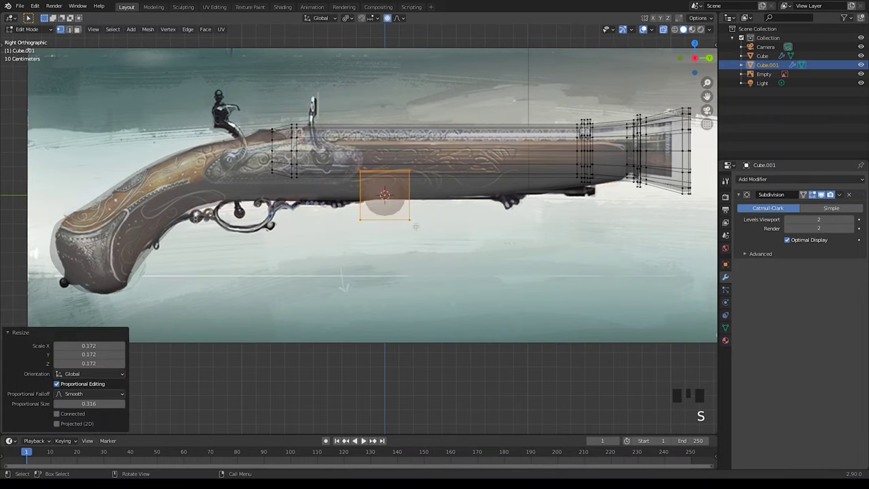
Step: Shrink a small face onto the guard's start and extrude a strip through the bulb ornament
key("o")
key("s")
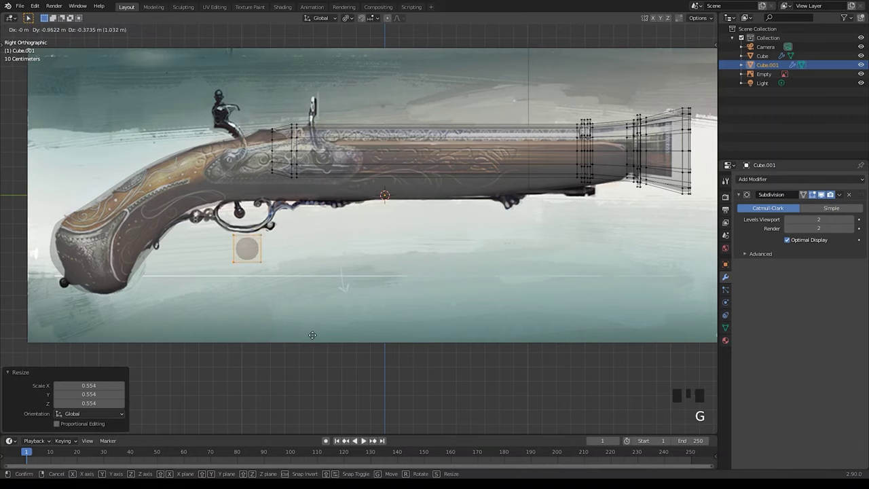
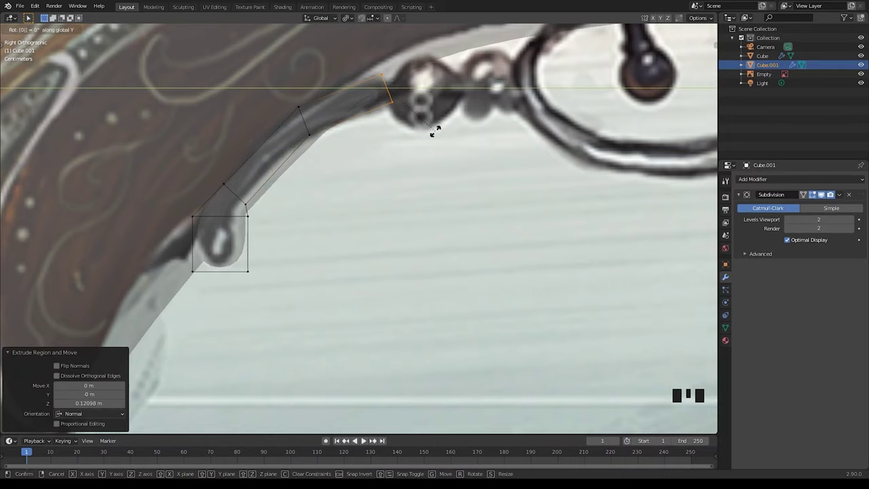
key("s")
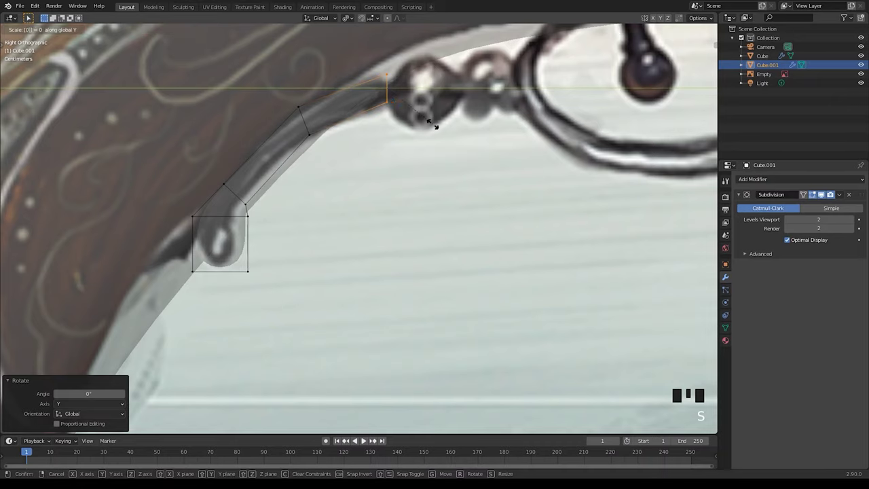
key("g")
key("e")
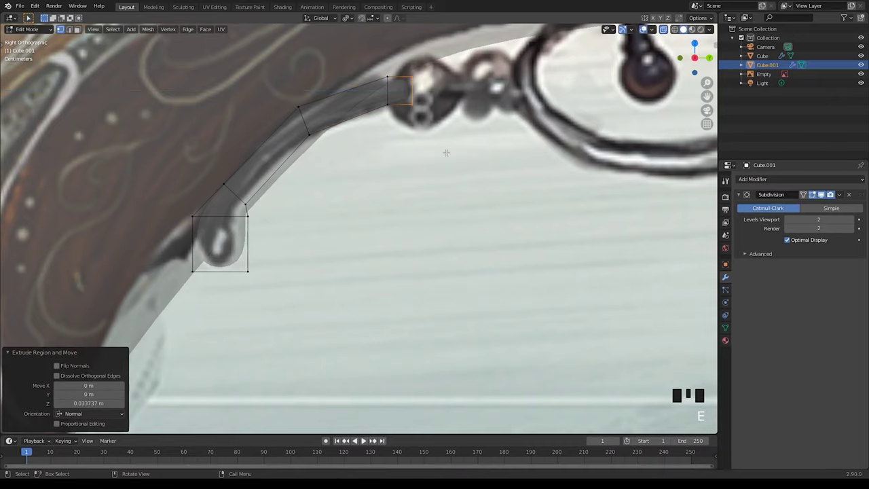
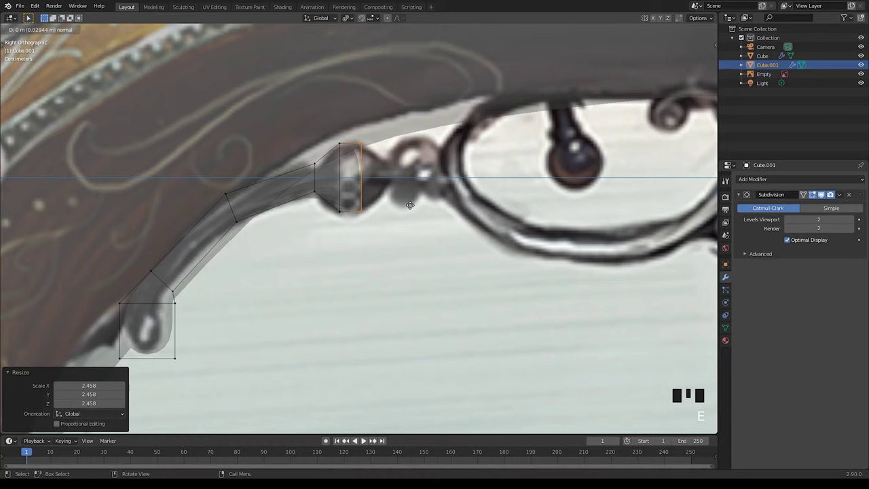
key("e")
key("s")
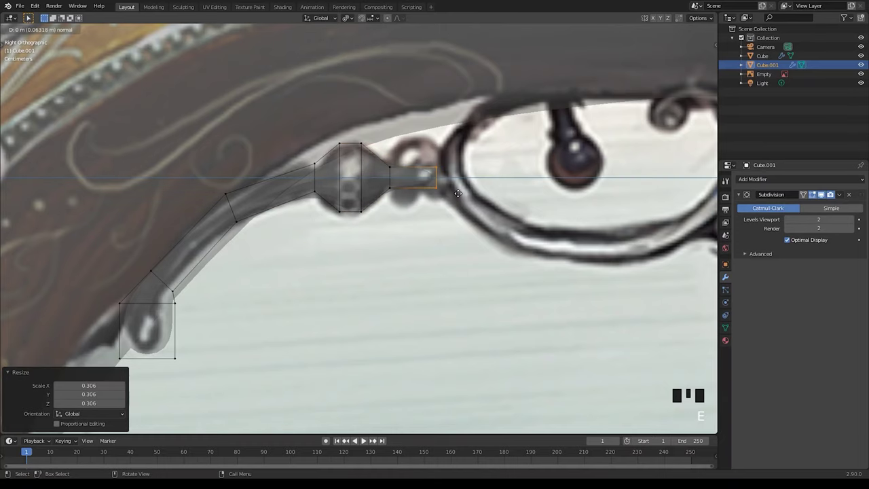
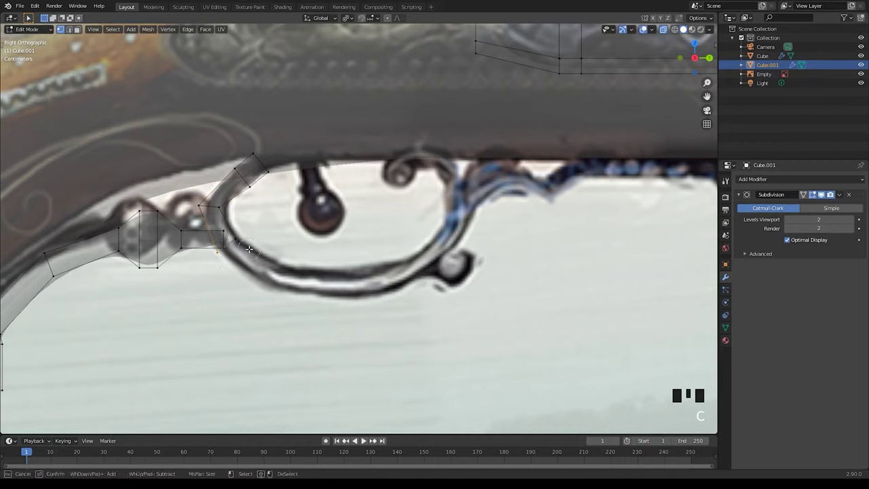
Step: Extrude, rotate and place segments so the strip bends into the trigger guard's lower curve
key("r")
key("g")
key("e")
key("r")
key("g")
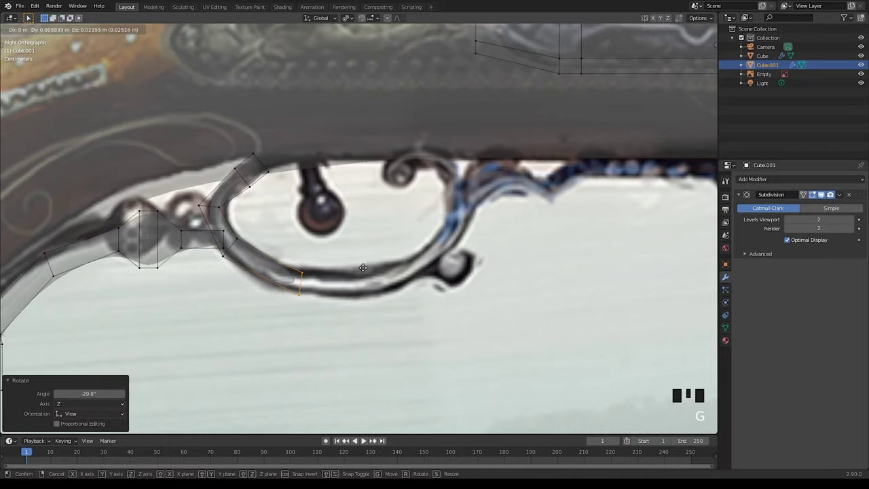
key("r")
key("g")
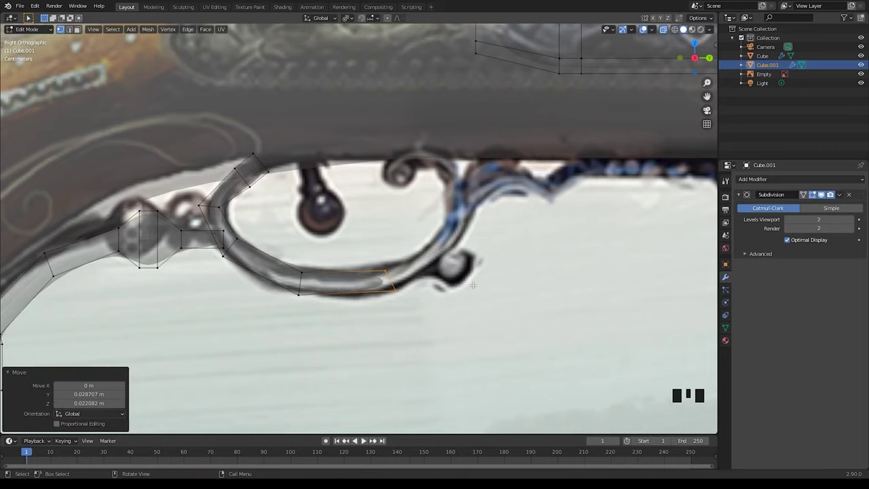
key("s")
key("r")
key("g")
key("e")
Step: Continue the segments around the loop and up its rear side toward the stock
key("r")
key("g")
key("r")
key("e")
key("e")
key("r")
key("s")
key("g")
key("e")
key("r")
key("g")
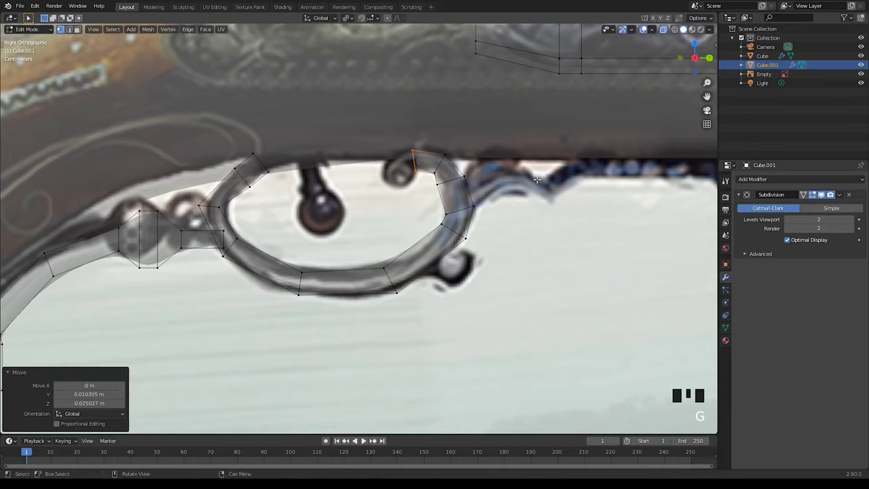
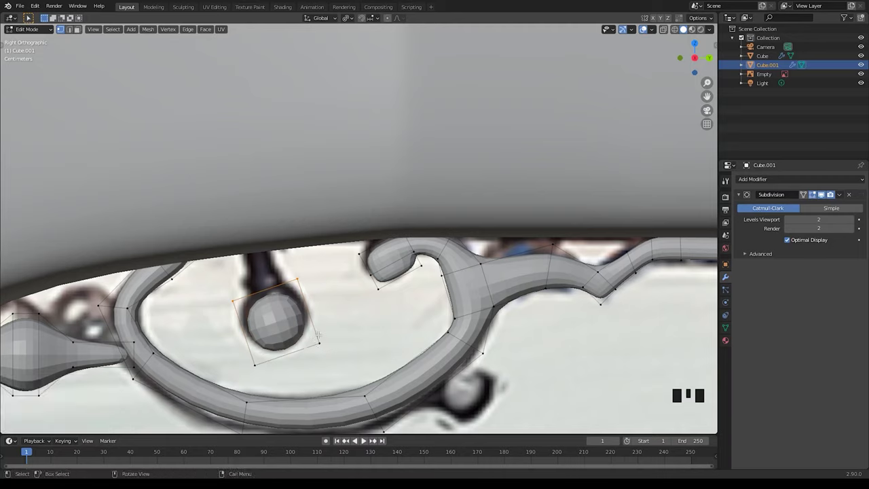
Step: Shrink the trigger sphere and reposition it inside the guard loop on the reference
key("e")
key("s")
key("g")
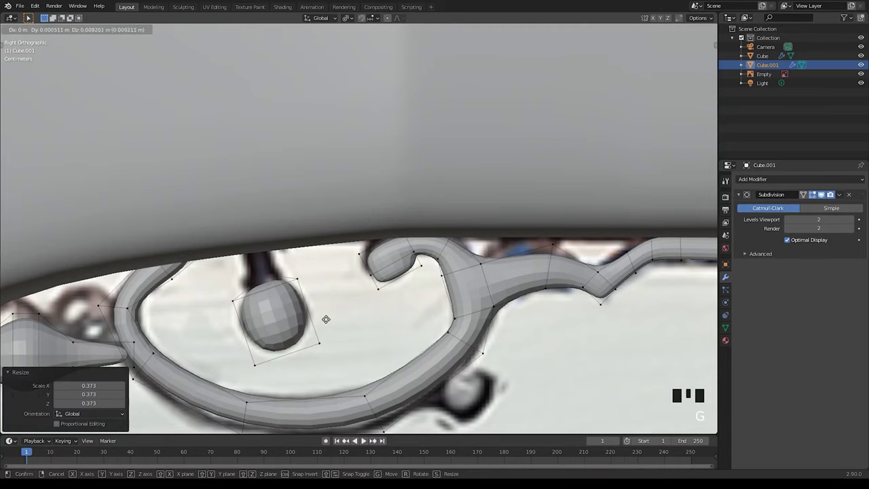
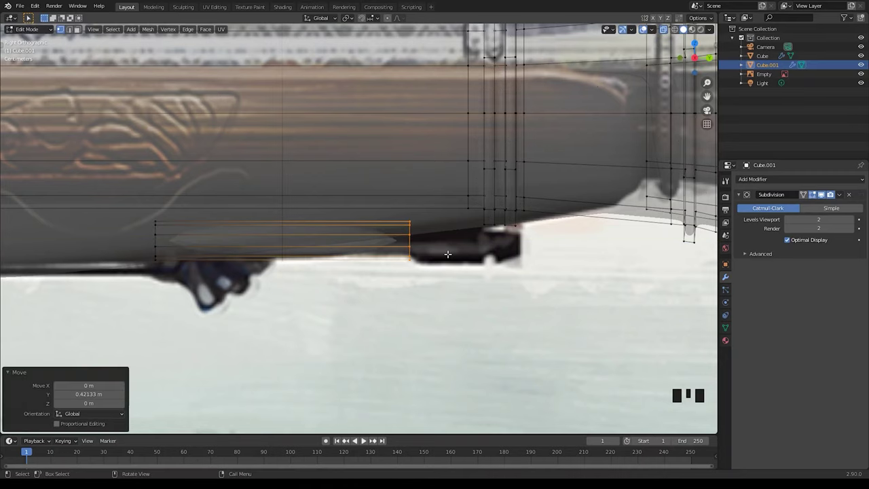
Step: Extrude the rod end in several segments and widen a ring into a swollen tip
key("e")
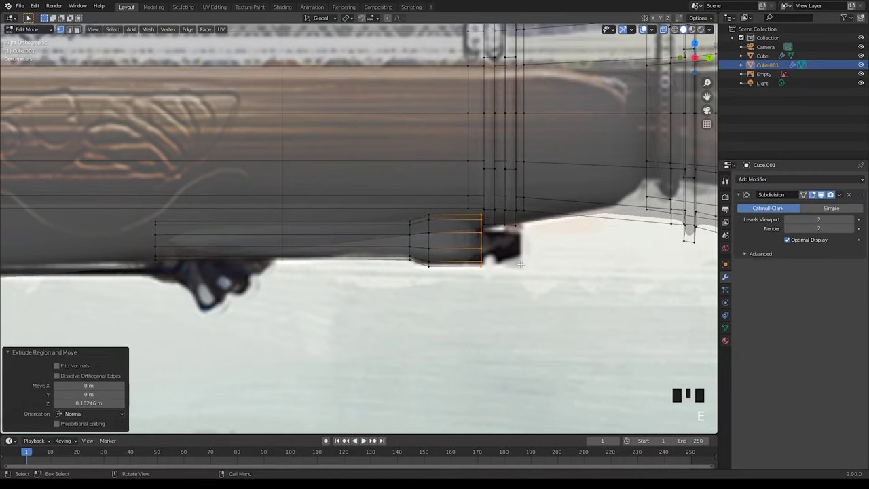
key("e")
key("s")
key("e")
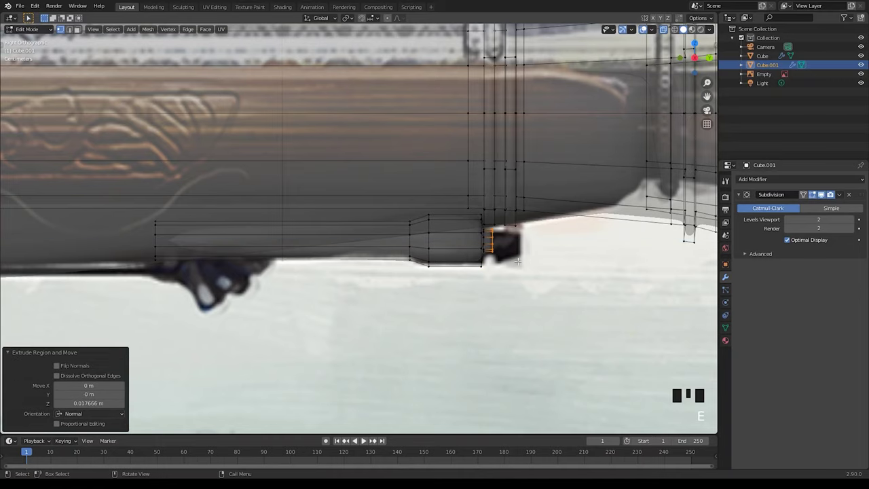
key("e")
key("s")
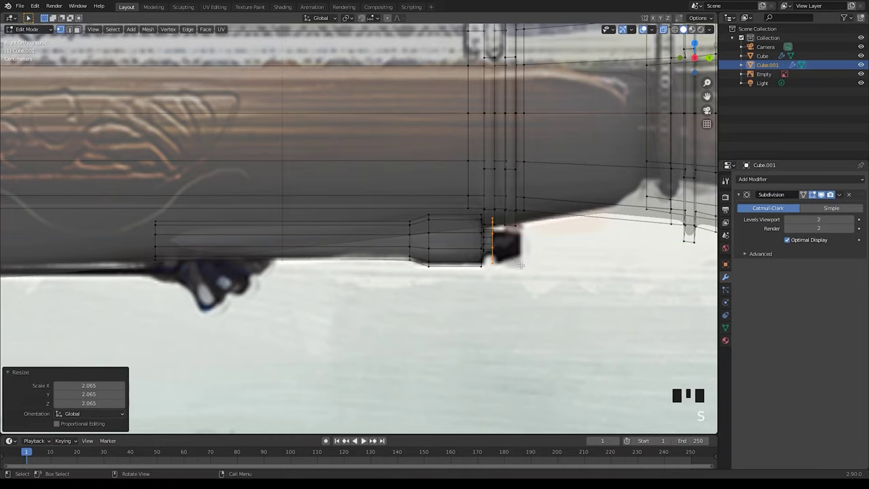
key("e")
key("s")
Step: Select the linked rod geometry, rescale and place it, then slide an edge loop along the tip
left_click(768, 60)
left_click(669, 31)
scroll("down", 3)
key("ctrl+l")
scroll("down", 3)
key("ctrl+l")
scroll("up", 3)
key("s")
key("g")
left_click(481, 314)
key("ctrl+r")
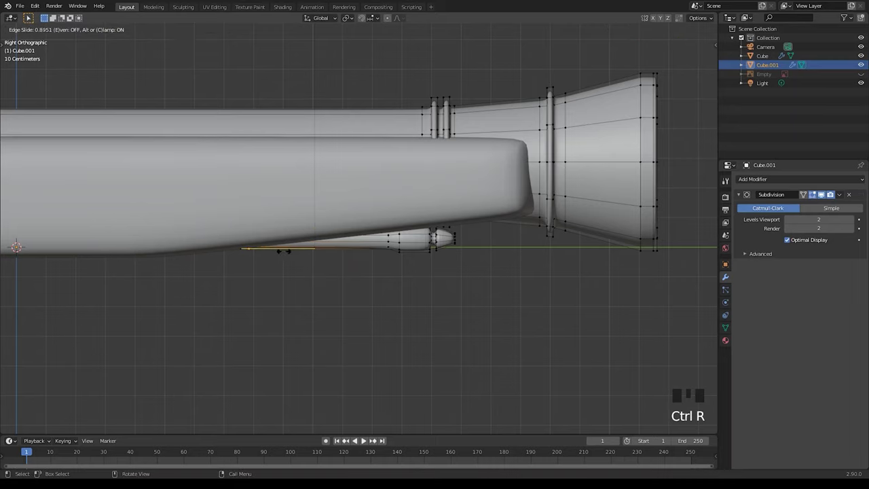
Step: Confirm the edge loop and inspect the barrel in face mode from a 3D angle
left_click(360, 308)
key("a")
key("3")
left_click_drag(454, 313, 549, 304)
left_click(549, 304)
scroll("down", 3)
middle_click(463, 291)
left_click_drag(339, 273, 395, 277)
scroll("up", 3)
Step: Add supporting loop cuts along the barrel with repeated Ctrl+R and place them
key("ctrl+r")
left_click_drag(392, 246, 460, 304)
scroll("up", 3)
key("ctrl+b")
key("ctrl+r")
key("ctrl+x")
key("ctrl+r")
scroll("up", 3)
key("ctrl+r")
key("ctrl+r")
scroll("down", 3)
middle_click(403, 252)
scroll("up", 3)
scroll("down", 3)
left_click_drag(385, 254, 374, 309)
left_click(373, 309)
Step: Select the flared muzzle faces at the barrel's end, undoing a stray hide
key("Tab")
left_click_drag(377, 318, 376, 317)
left_click_drag(332, 295, 400, 289)
scroll("down", 3)
left_click_drag(322, 270, 260, 215)
left_click_drag(492, 195, 506, 235)
scroll("up", 3)
left_click(527, 164)
key("Tab")
key("l")
key("h")
key("ctrl+z")
Step: Slide the muzzle flare along its length and scale it slightly narrower
key("g")
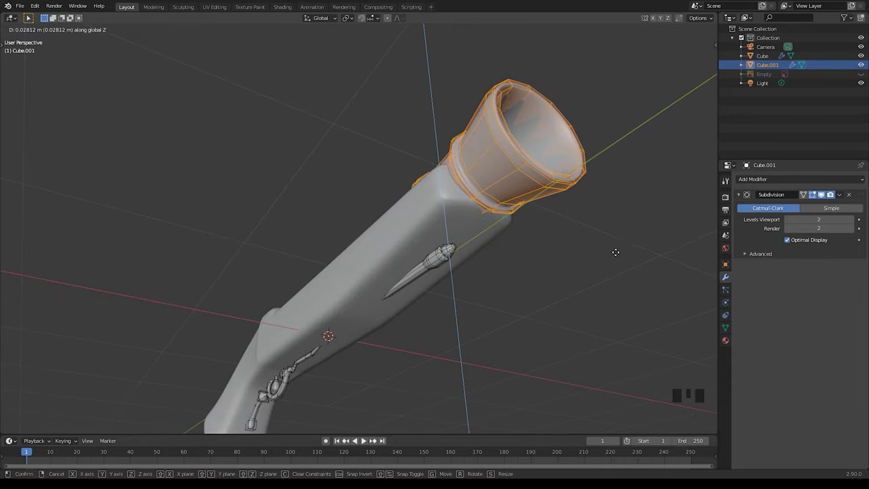
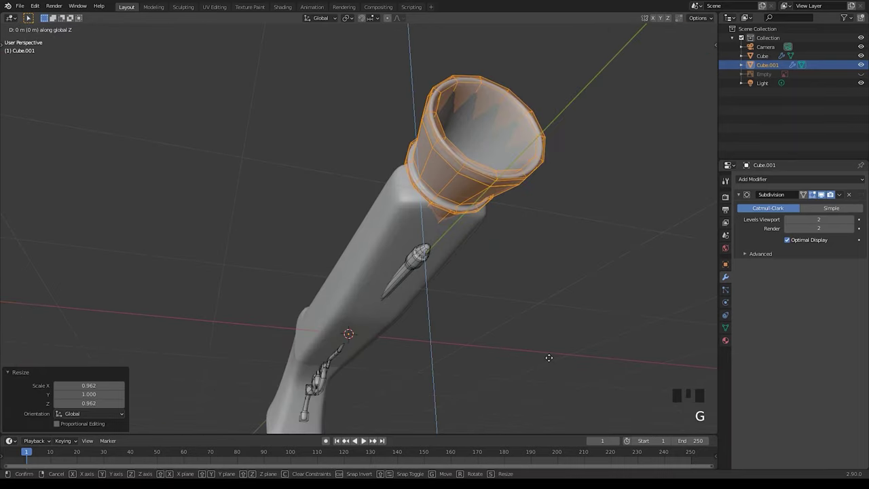
left_click_drag(442, 235, 603, 290)
key("Tab")
left_click_drag(429, 262, 536, 247)
left_click(537, 246)
left_click_drag(498, 269, 343, 301)
left_click(343, 301)
Step: Switch to the grip mesh, select its loops and scale them wider along X
key("`")
key("Tab")
scroll("down", 3)
left_click_drag(271, 303, 351, 243)
key("2")
left_click(351, 242)
scroll("up", 3)
key("s")
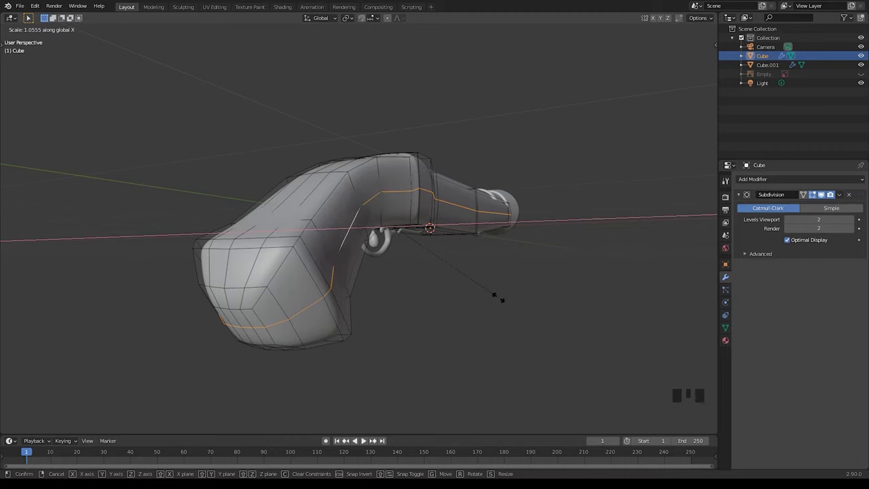
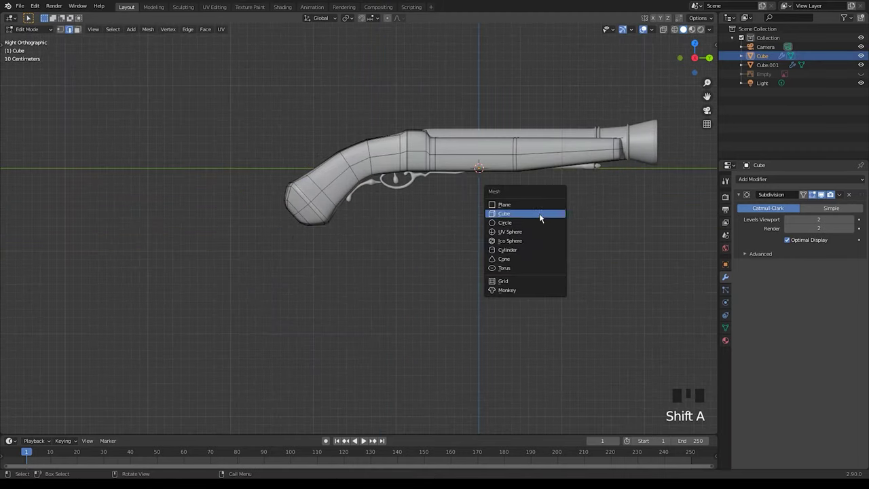
Step: Add a new cube beside the grip and shrink it into a small ball-shaped knob
key("s")
scroll("up", 3)
middle_click(334, 232)
key("r")
key("s")
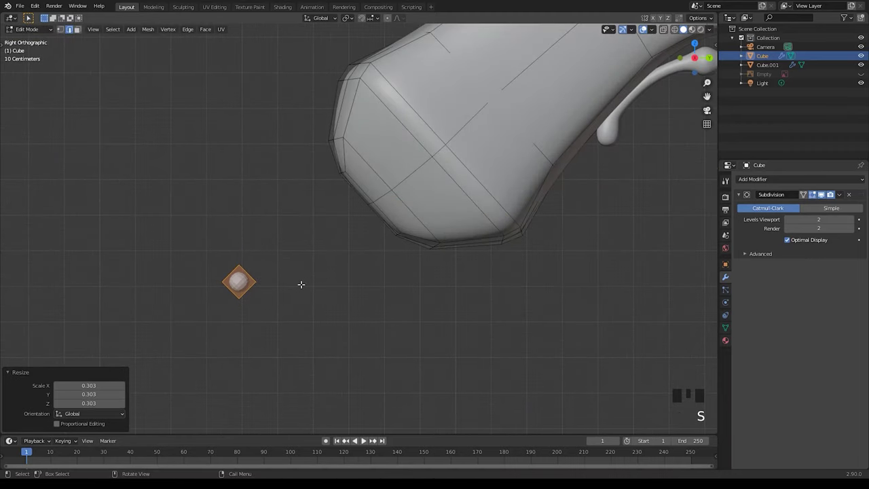
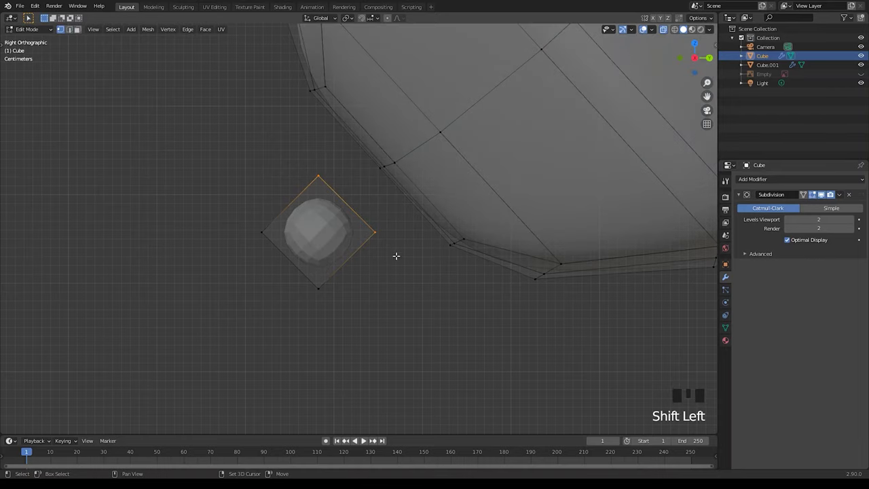
Step: Extrude a narrow neck from the knob toward the grip and add a loop cut on it
key("e")
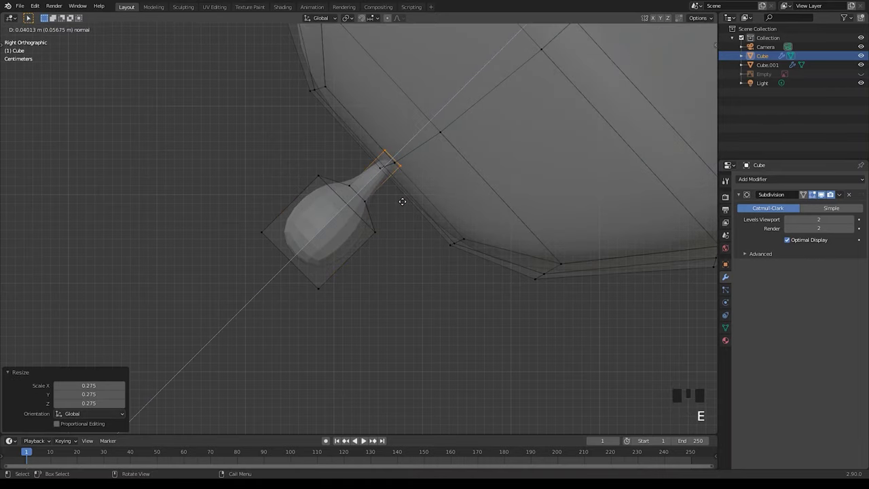
left_click_drag(401, 294, 401, 293)
key("ctrl+r")
scroll("down", 3)
left_click(433, 303)
key("Tab")
double_click(459, 284)
scroll("down", 3)
left_click_drag(356, 229, 372, 252)
scroll("up", 3)
Step: Select the linked knob geometry, rescale it and delete stray elements
key("Tab")
key("l")
scroll("up", 3)
key("s")
scroll("down", 3)
key("Tab")
left_click_drag(466, 282, 466, 282)
left_click_drag(427, 242, 445, 242)
scroll("up", 3)
left_click(460, 222)
key("Tab")
left_click_drag(462, 314, 461, 283)
key("l")
key("x")
Step: In side view, adjust the knob's faces against the reference image
key("KP_3")
left_click(867, 77)
scroll("up", 3)
middle_click(328, 159)
scroll("down", 3)
middle_click(587, 120)
key("3")
left_click(586, 131)
left_click_drag(596, 131, 599, 150)
left_click_drag(602, 156, 600, 158)
left_click(581, 170)
key("KP_3")
scroll("up", 3)
middle_click(430, 234)
Step: Extrude the knob's end face twice and scale it into a wider rounded cap
key("e")
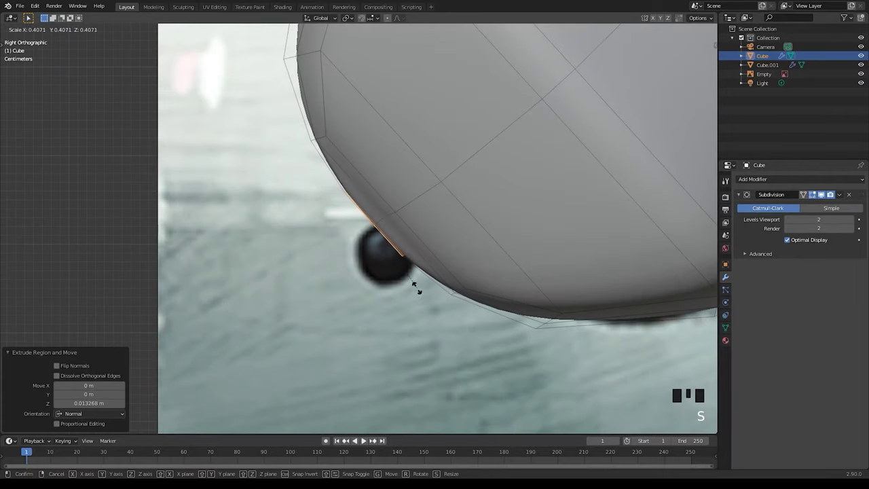
key("e")
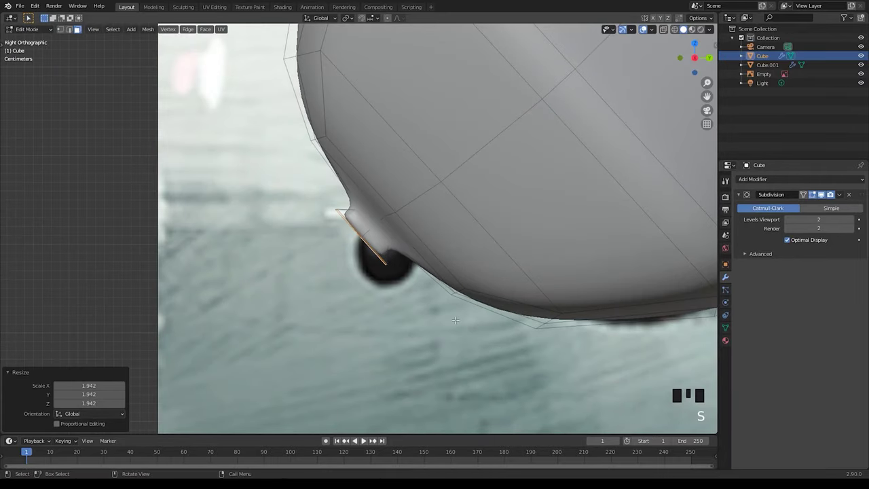
key("s")
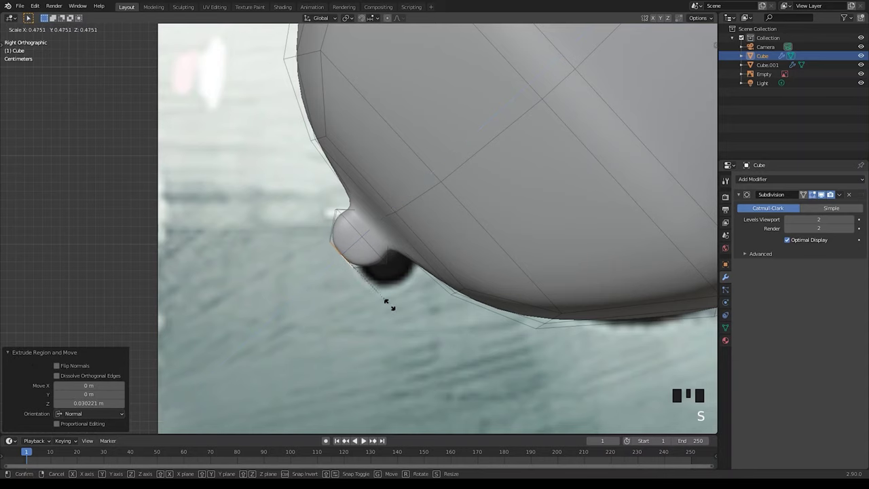
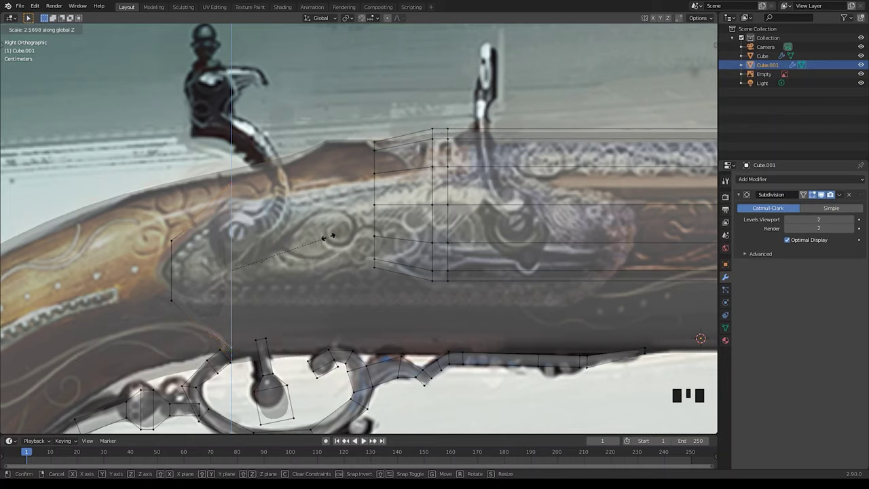
Step: Move, extrude and scale the plate's end vertex columns to taper its front and back
key("g")
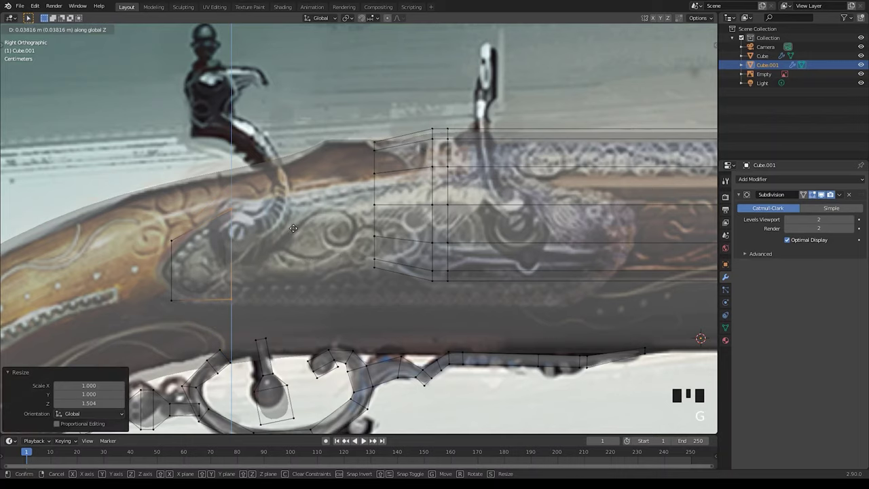
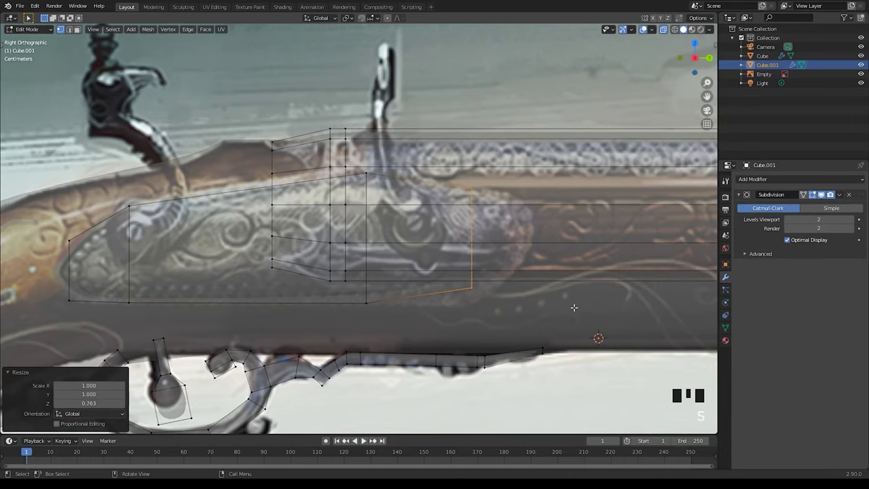
key("g")
key("e")
key("s")
key("g")
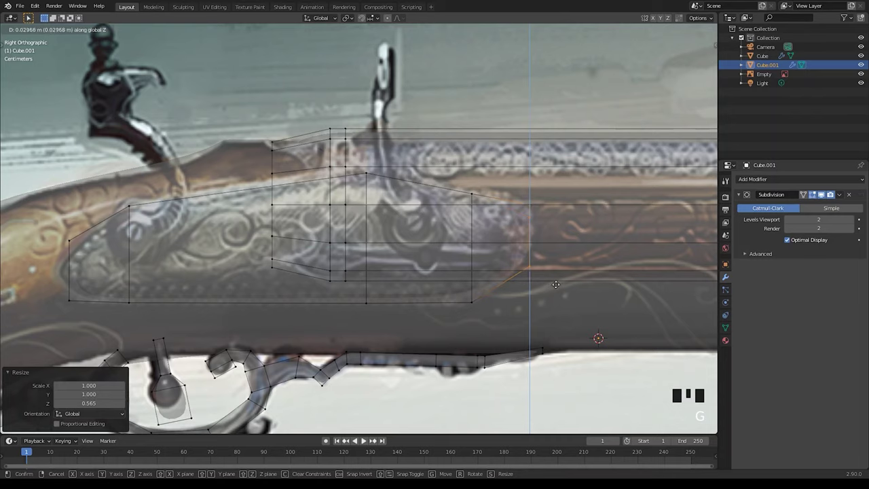
Step: Select the entire lock plate piece with Ctrl+L
scroll("down", 3)
left_click(669, 34)
left_click_drag(322, 165, 365, 187)
key("ctrl+l")
Step: Scale the lock plate sideways for thickness and add a loop cut, viewed from the top
key("s")
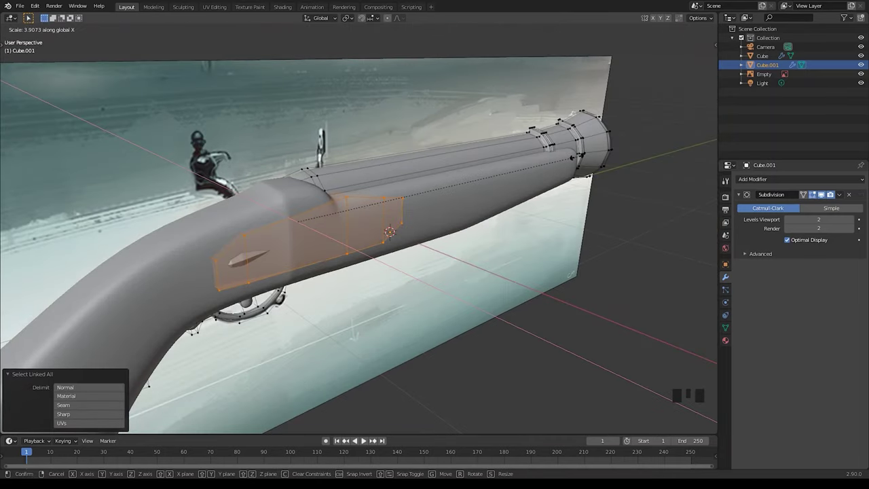
middle_click(262, 244)
key("ctrl+r")
key("Escape")
key("ctrl+r")
left_click_drag(302, 274, 278, 265)
key("KP_7")
scroll("up", 3)
middle_click(376, 270)
Step: Adjust the stock's width loop by loop with move and scale in vertex mode
left_click(671, 33)
key("1")
left_click_drag(400, 358, 425, 345)
key("g")
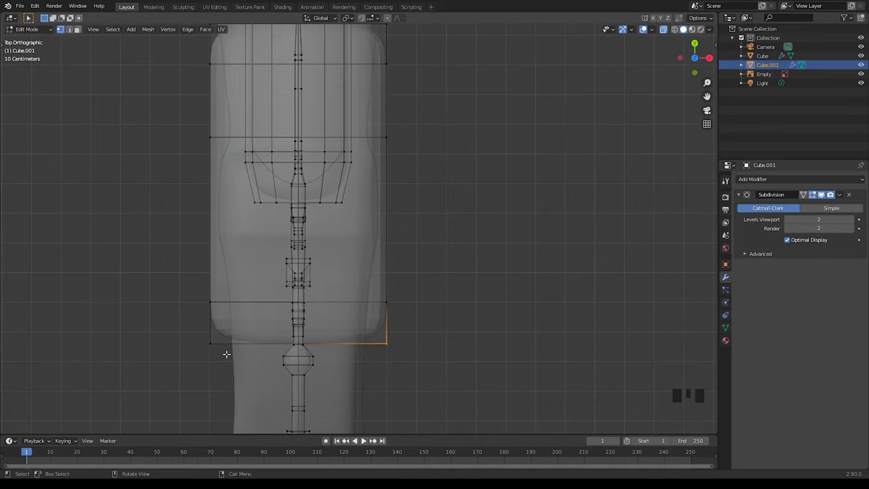
left_click_drag(200, 325, 217, 335)
key("s")
middle_click(400, 172)
left_click(230, 209)
key("s")
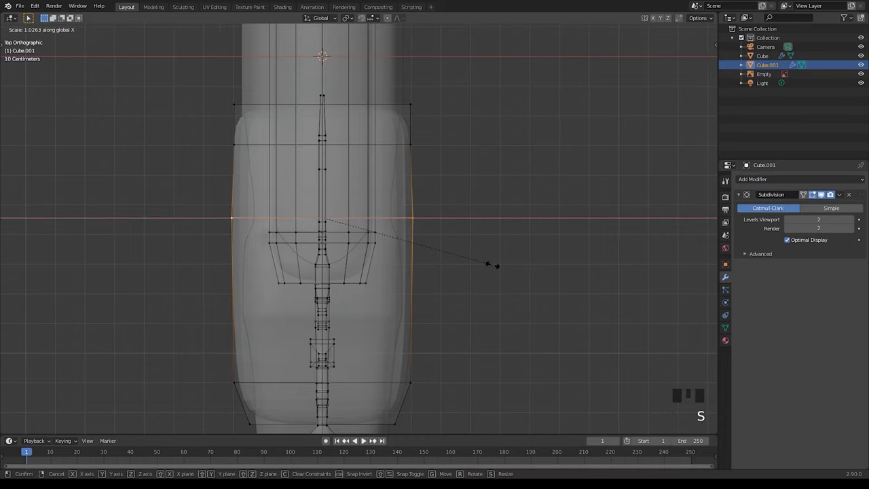
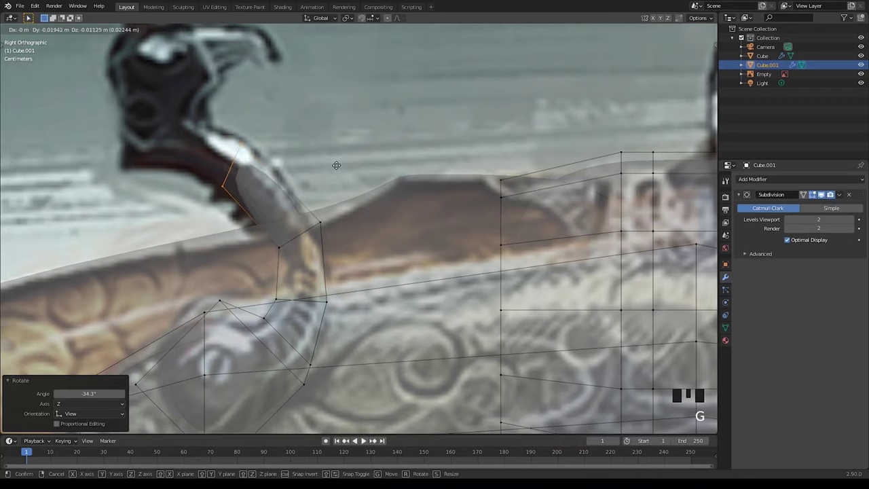
Step: Extrude the hammer arm upward, flatten its end face and enlarge the top of the body
key("e")
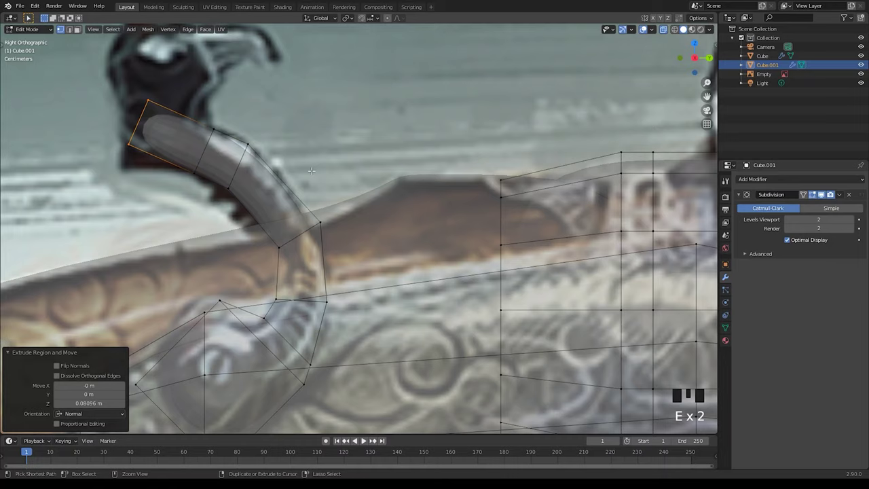
key("ctrl+z")
key("ctrl+z")
key("s")
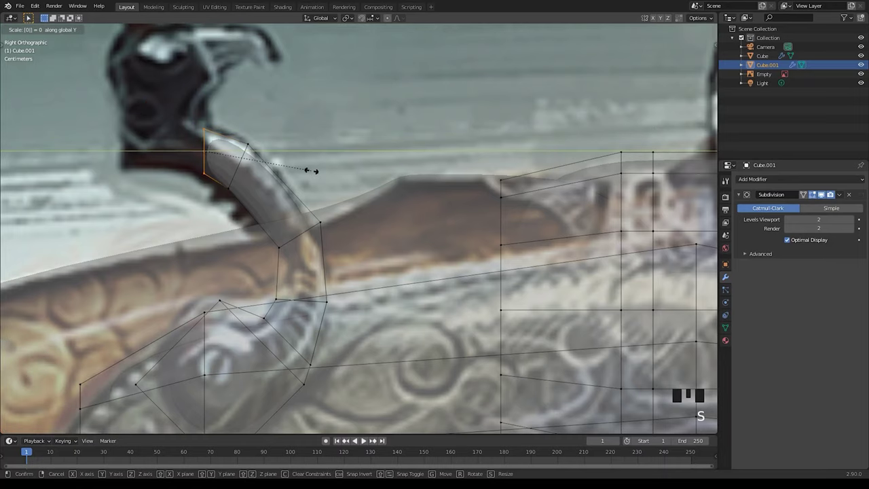
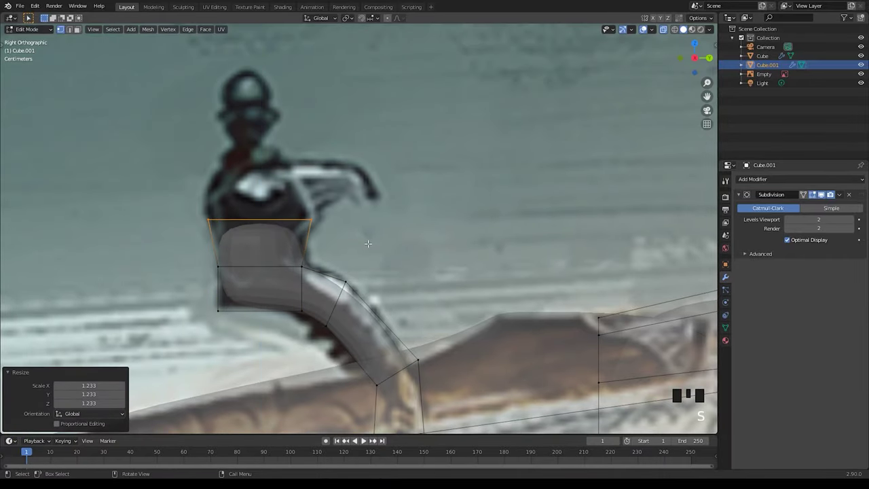
key("s")
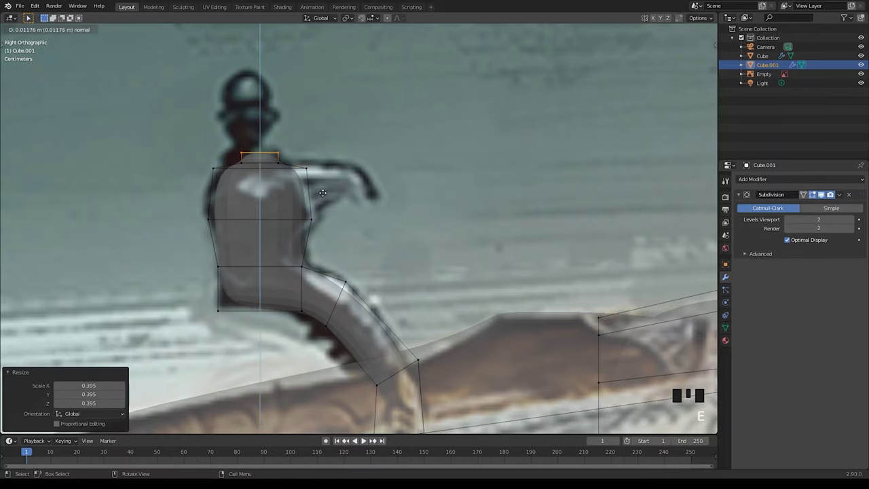
Step: Extrude and scale successive neck sections and the rounded hammer head above the body
key("e")
key("s")
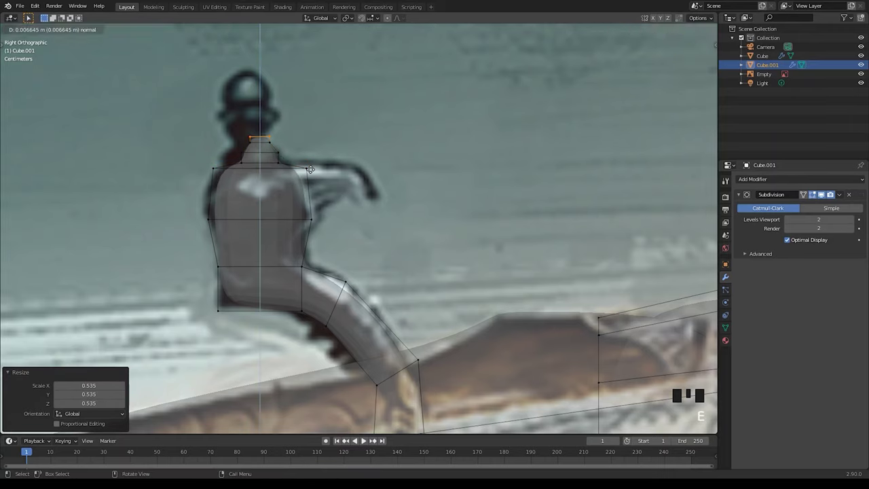
key("e")
key("s")
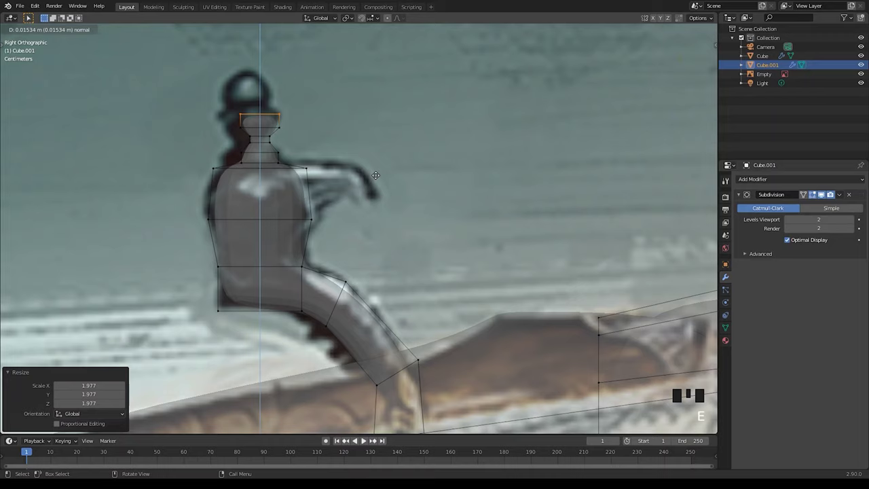
key("e")
key("s")
key("e")
key("s")
Step: Extrude, scale and rotate further head faces to curve the hammer top over the reference
left_click(321, 229)
left_click(303, 157)
key("e")
key("s")
key("r")
key("r")
key("e")
scroll("down", 3)
Step: Select the entire hammer piece and slide it into place on the lock plate
key("a")
key("3")
left_click_drag(390, 251, 668, 34)
left_click(668, 33)
key("l")
key("g")
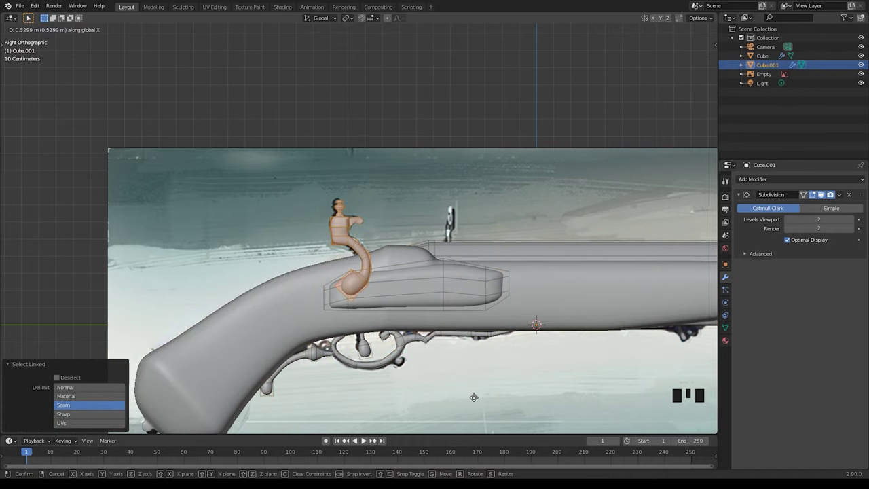
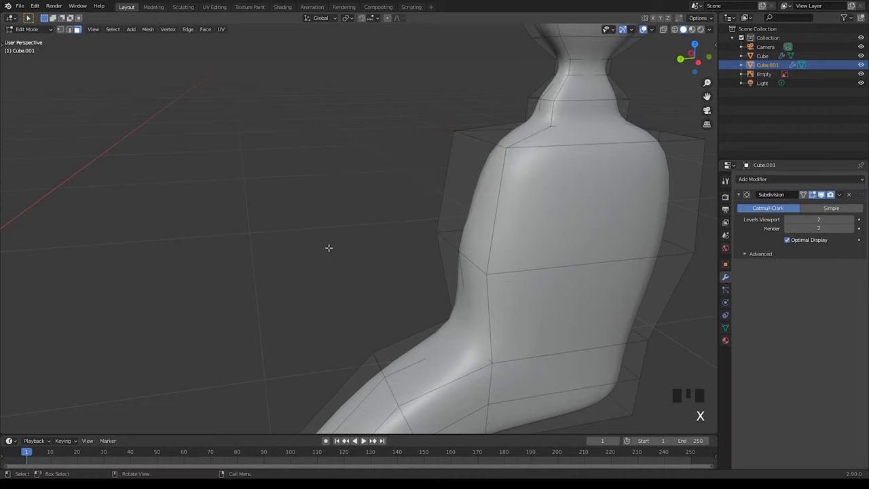
Step: From side view, extrude and rotate the hammer's jaw tip further out along the reference curve
key("KP_3")
left_click_drag(668, 31, 323, 252)
key("1")
left_click(301, 248)
key("e")
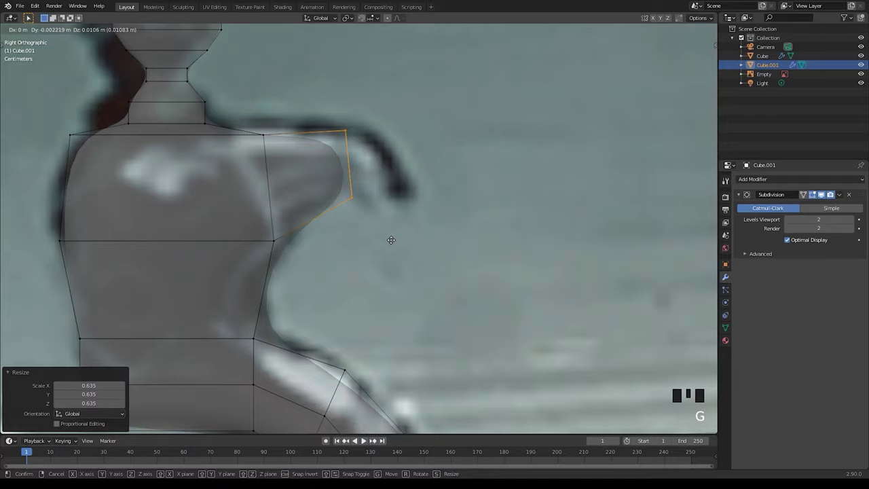
key("r")
key("e")
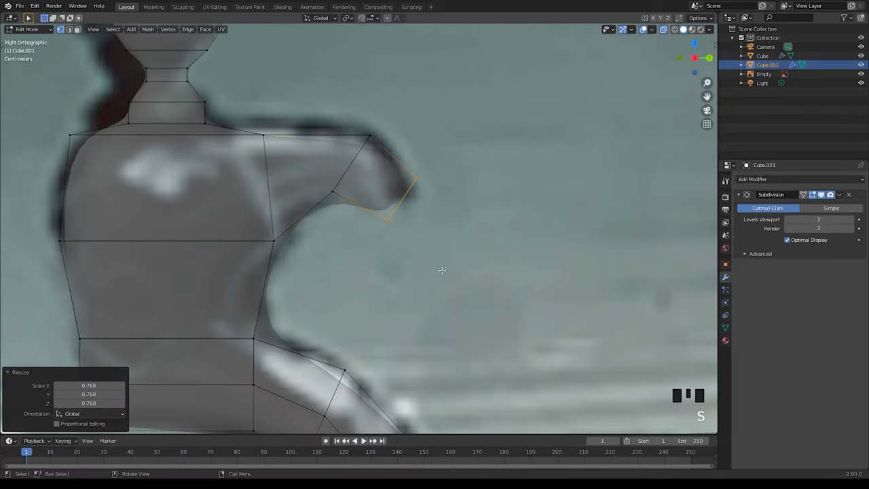
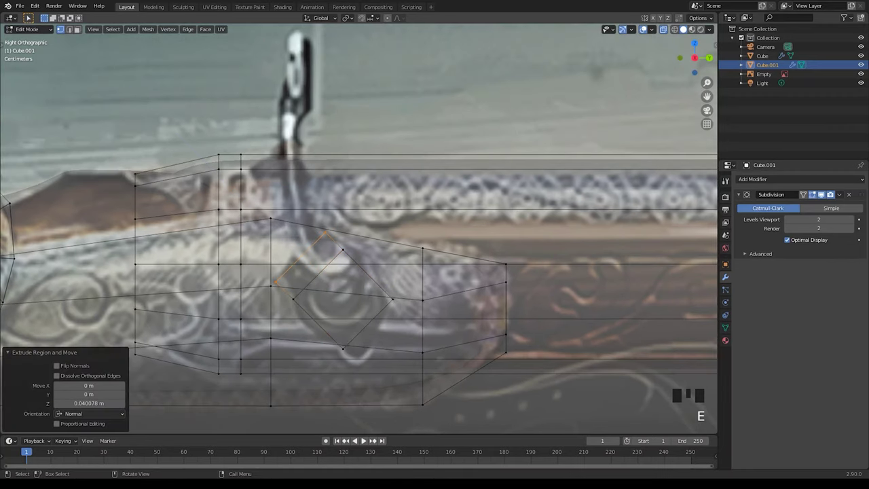
Step: Extrude the diamond piece on the lock plate upward toward the frizzen, rotating and shrinking its end
key("r")
key("g")
key("e")
key("r")
key("g")
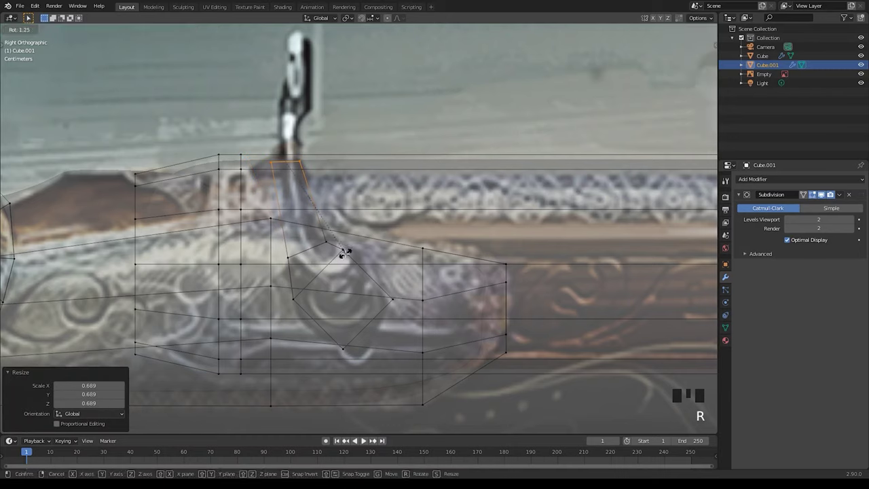
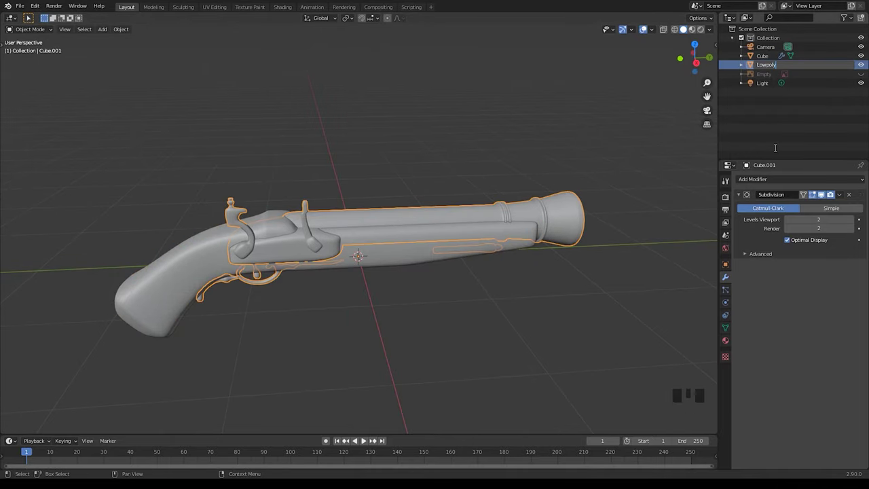
Step: Rename the pistol objects in the Outliner as Lowpoly and Highpoly Barrel and Handle
double_click(769, 58)
key("BackSpace")
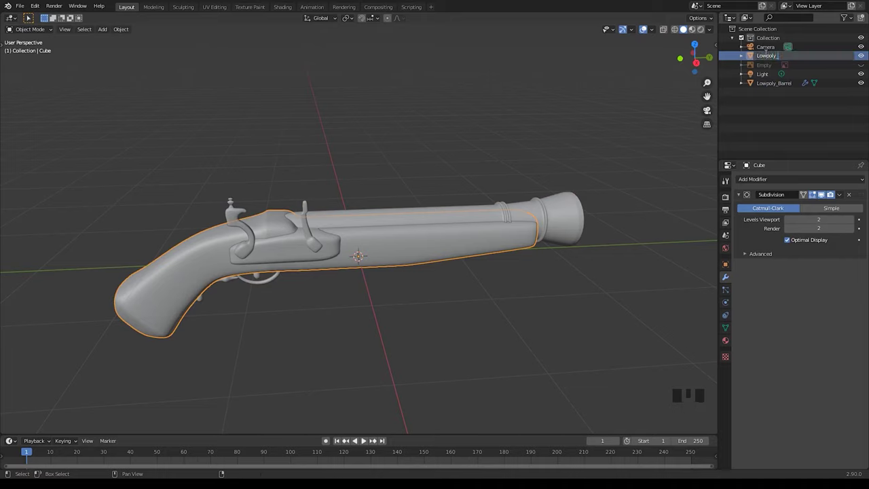
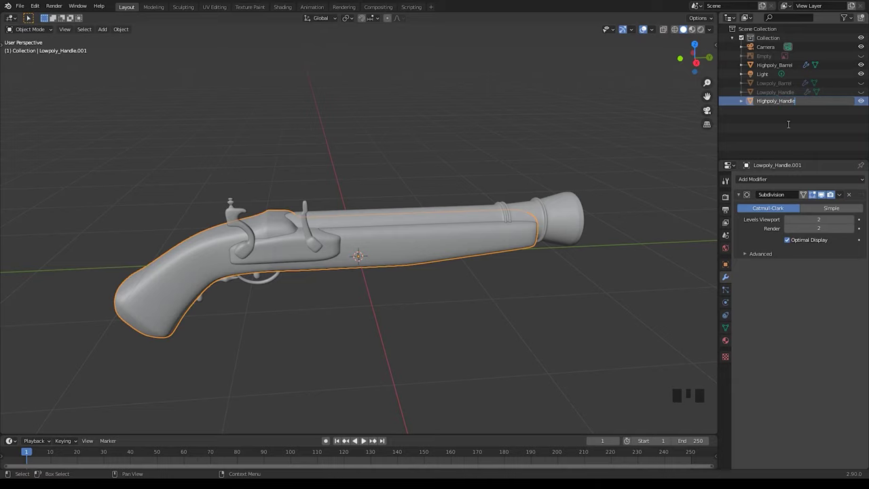
left_click(530, 152)
left_click_drag(411, 235, 417, 226)
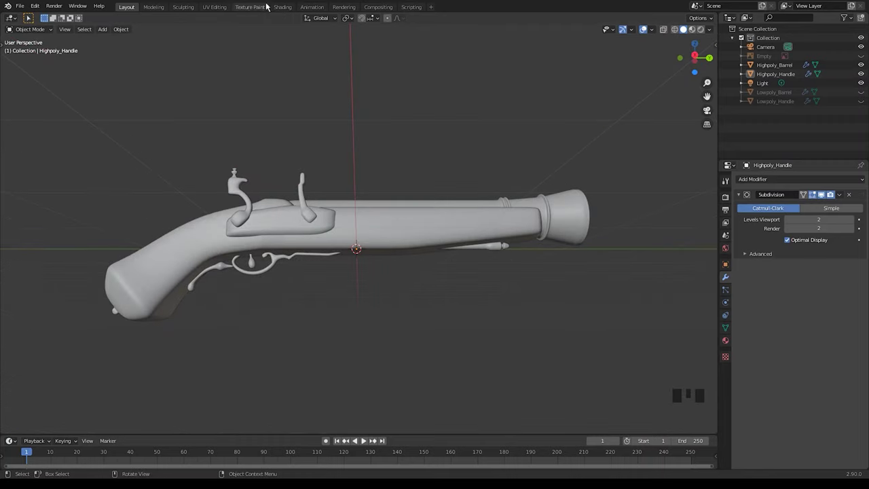
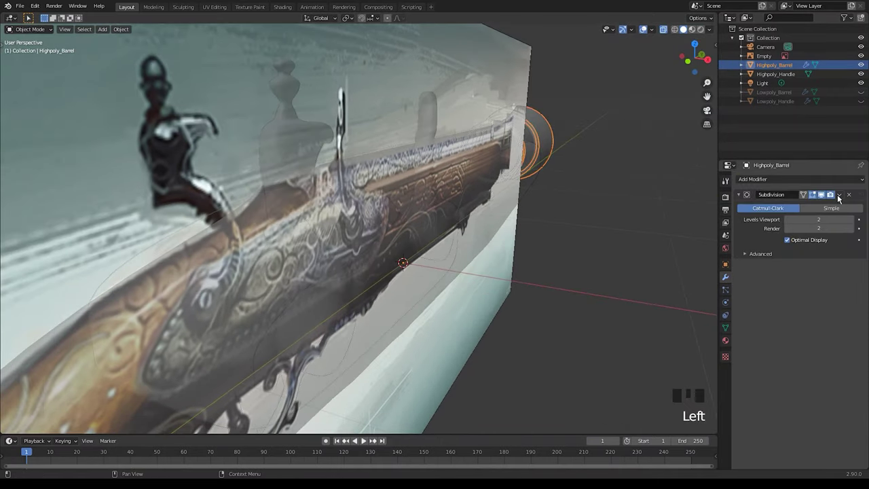
Step: Select Highpoly_Handle, view it from the side and switch it into Sculpt Mode
left_click_drag(831, 206, 546, 142)
left_click(509, 205)
middle_click(588, 219)
key("KP_3")
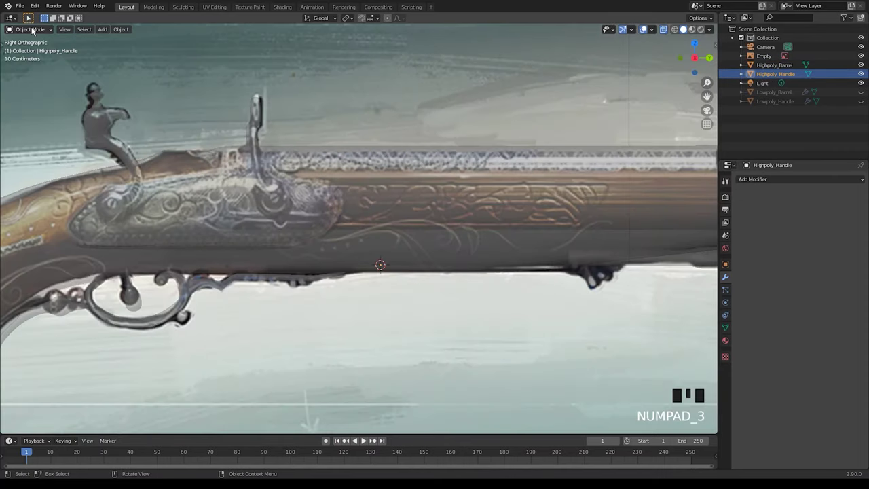
left_click_drag(37, 64, 795, 424)
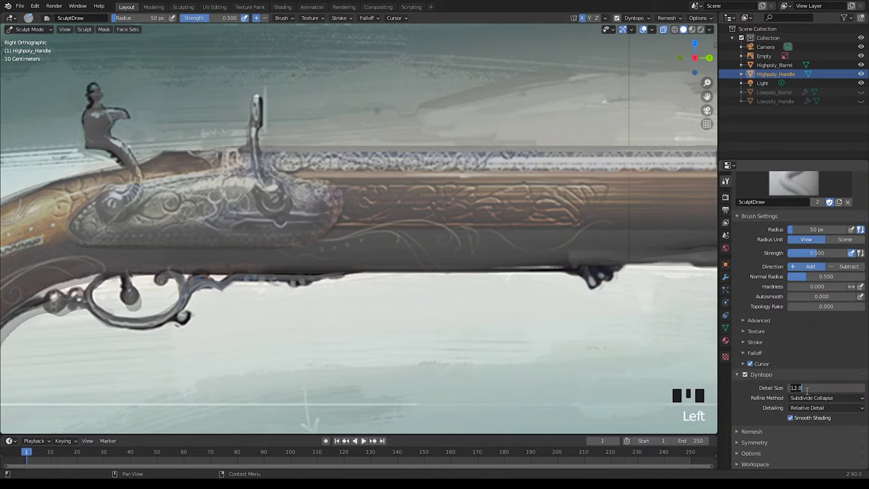
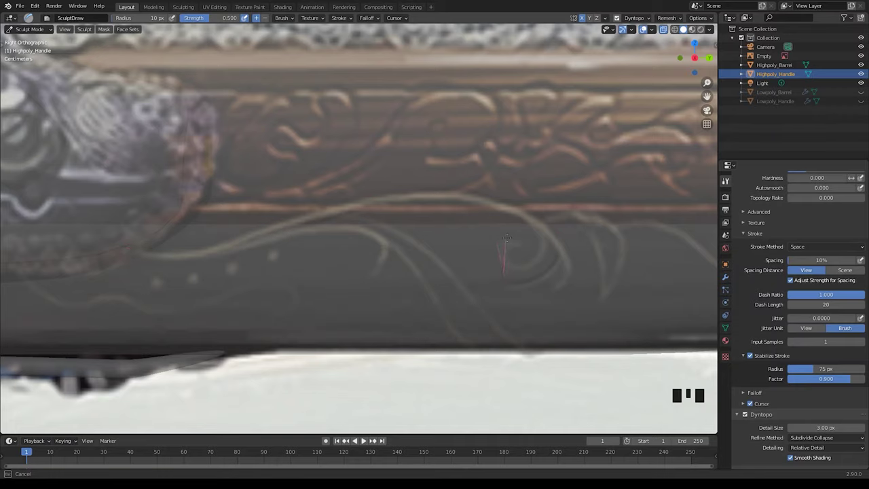
Step: Hide the Empty reference image so the high-poly mesh is clear for sculpting
left_click(668, 31)
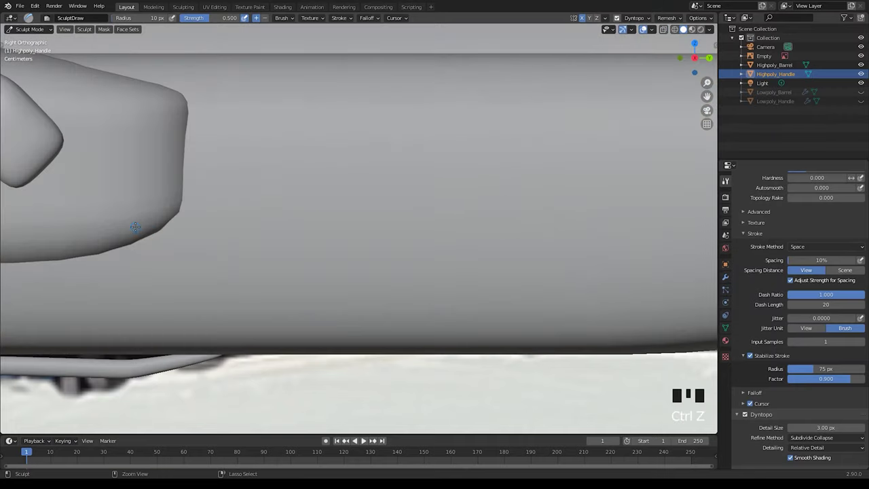
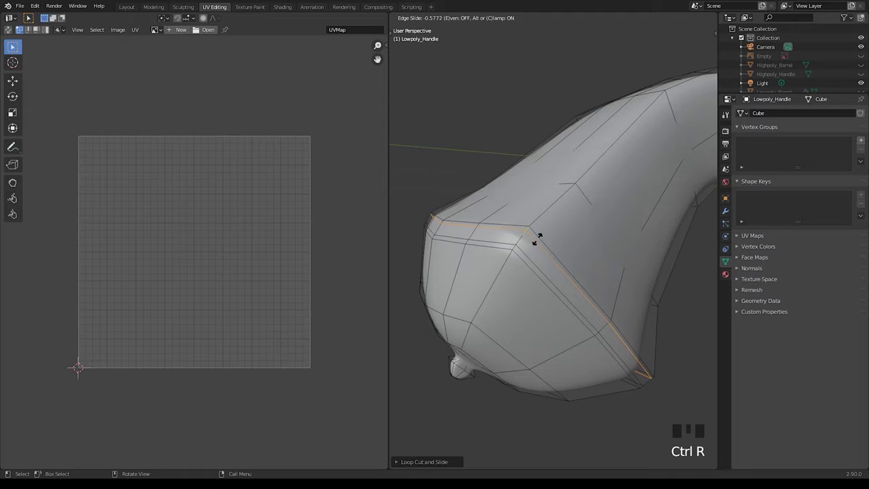
Step: Select the unwanted seam edges running along the Lowpoly_Handle grip
middle_click(582, 238)
scroll("down", 3)
left_click(586, 274)
left_click(611, 294)
left_click_drag(590, 237, 622, 248)
scroll("down", 3)
left_click_drag(597, 263, 550, 278)
left_click(550, 279)
left_click_drag(535, 267, 628, 252)
left_click(628, 252)
Step: Extend the edge selection and clear the seams from those handle edges
left_click(630, 273)
left_click_drag(566, 289, 593, 228)
scroll("up", 3)
left_click_drag(588, 243, 654, 163)
left_click(654, 163)
left_click(657, 173)
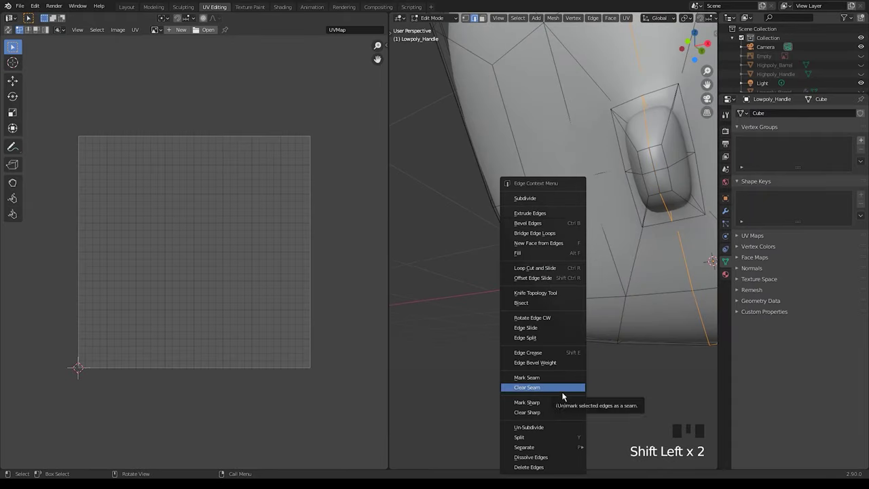
left_click_drag(558, 375, 666, 153)
left_click(666, 153)
left_click(668, 179)
left_click(656, 145)
Step: Select the handle's faces across the grip and stock for unwrapping
left_click_drag(463, 269, 476, 288)
left_click(477, 289)
scroll("down", 3)
left_click_drag(618, 241, 551, 242)
scroll("up", 3)
scroll("down", 3)
left_click_drag(529, 249, 582, 273)
scroll("up", 3)
left_click_drag(552, 265, 596, 240)
left_click(596, 241)
left_click_drag(561, 266, 527, 389)
left_click(527, 389)
Step: Select all remaining handle faces and run Smart UV Project to lay out its islands
left_click(565, 360)
left_click_drag(565, 328, 574, 265)
left_click(574, 265)
left_click_drag(638, 216, 659, 273)
left_click(659, 273)
left_click_drag(576, 261, 614, 269)
scroll("down", 3)
left_click_drag(530, 273, 617, 77)
key("a")
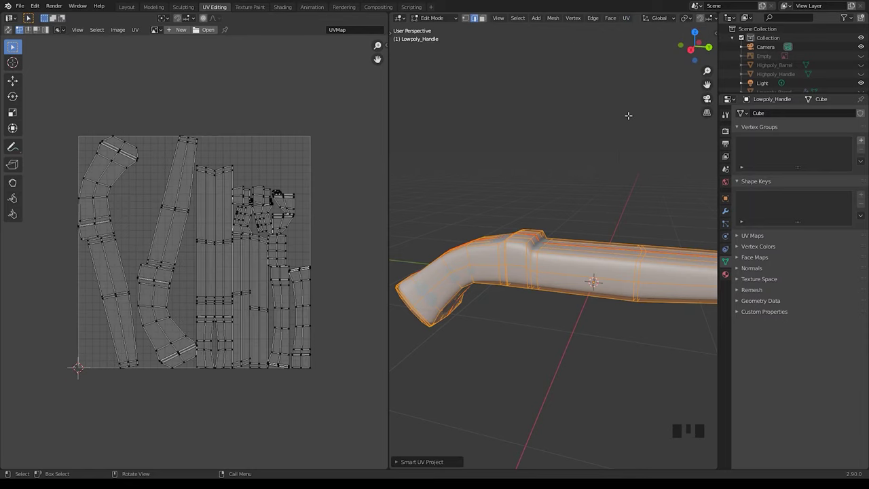
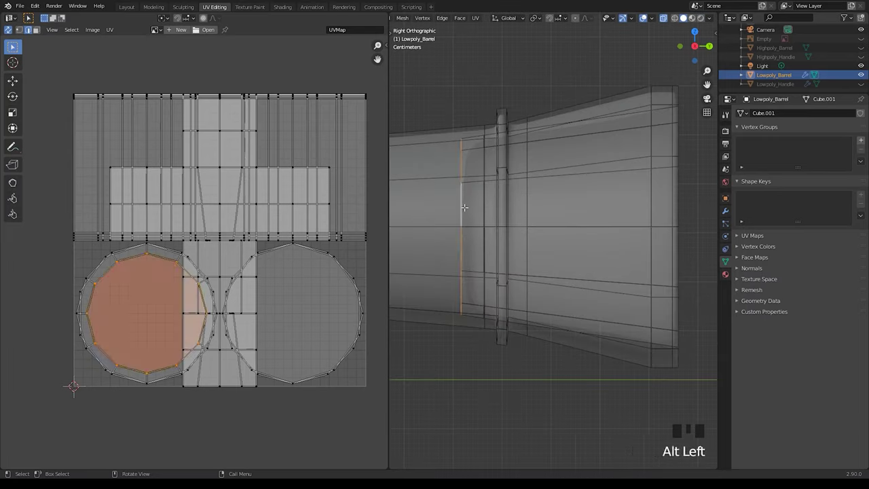
Step: Mark seams on barrel edges from the edge context menu while inspecting the muzzle
right_click(547, 203)
scroll("down", 3)
middle_click(463, 223)
scroll("up", 3)
left_click(483, 178)
left_click(481, 187)
scroll("down", 3)
middle_click(516, 229)
Step: Mark further seam edges around the barrel via the edge context menu
right_click(597, 224)
left_click(569, 298)
scroll("down", 3)
left_click_drag(596, 248, 541, 309)
right_click(541, 308)
left_click(572, 304)
left_click_drag(559, 287, 545, 275)
scroll("up", 3)
Step: Select the linked barrel mesh, unwrap it to inspect, and hide part of Lowpoly_Barrel
key("l")
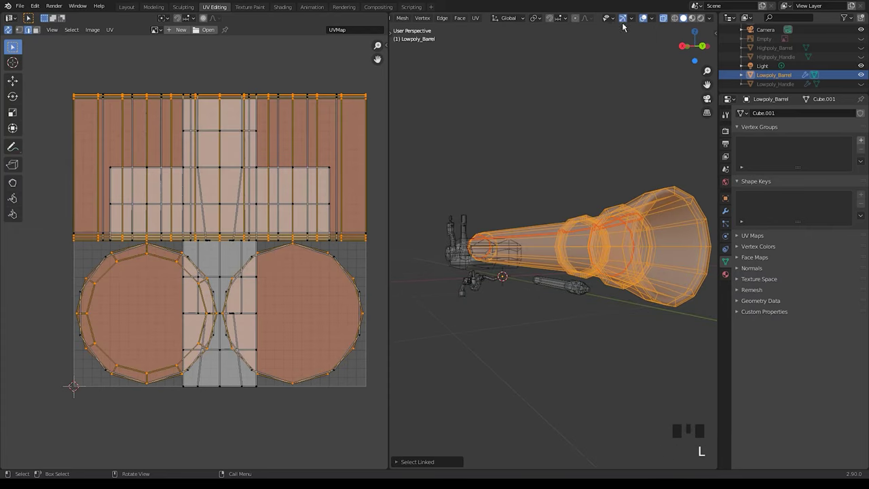
left_click(481, 19)
left_click_drag(575, 235, 616, 249)
key("l")
key("l")
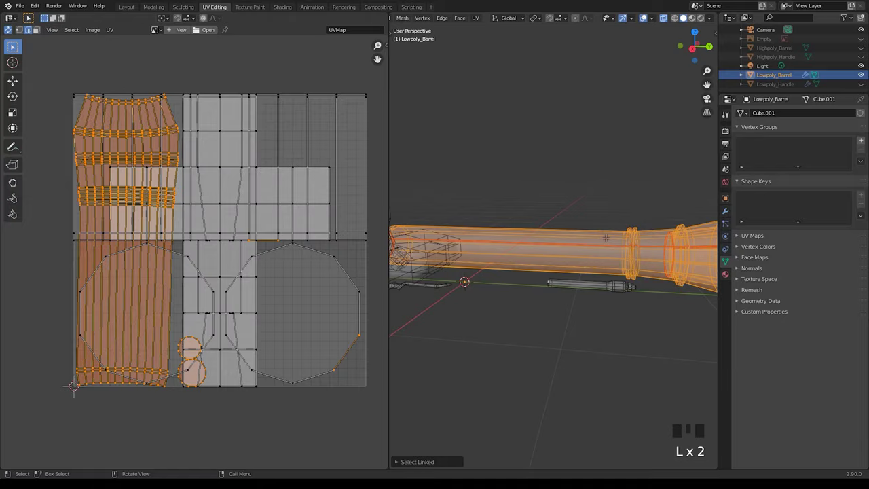
key("h")
middle_click(547, 225)
scroll("up", 3)
Step: Select the edge loop around the muzzle mouth and along the barrel top
left_click(666, 20)
scroll("up", 3)
left_click_drag(624, 163, 573, 181)
left_click(574, 180)
left_click_drag(596, 204, 531, 180)
scroll("down", 3)
left_click_drag(552, 198, 525, 164)
left_click(524, 164)
left_click_drag(535, 203, 619, 226)
left_click(619, 226)
Step: Mark the selected muzzle loop as a seam running lengthwise toward the flared muzzle
key("ctrl+z")
left_click(618, 220)
left_click_drag(483, 279, 566, 256)
middle_click(565, 256)
scroll("up", 3)
left_click_drag(565, 255, 591, 173)
left_click(591, 173)
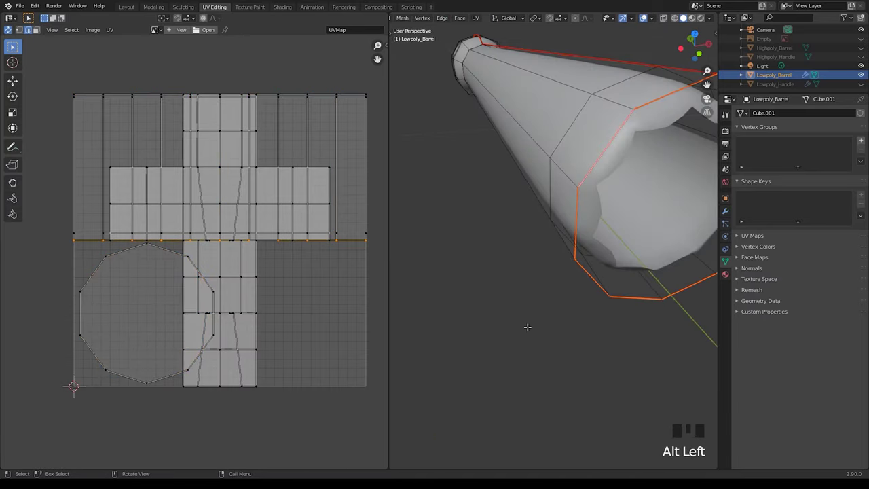
Step: Add an edge loop near the barrel's end, placed from the side view
scroll("down", 3)
left_click_drag(563, 270, 637, 262)
scroll("up", 3)
left_click_drag(634, 263, 596, 257)
scroll("up", 3)
left_click_drag(562, 191, 542, 195)
left_click_drag(563, 227, 579, 200)
key("KP_3")
middle_click(577, 194)
scroll("up", 3)
key("ctrl+r")
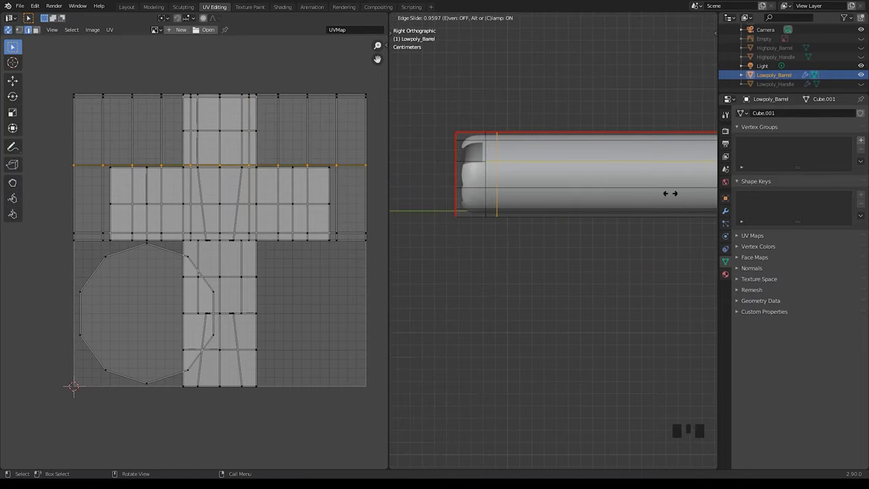
key("ctrl+r")
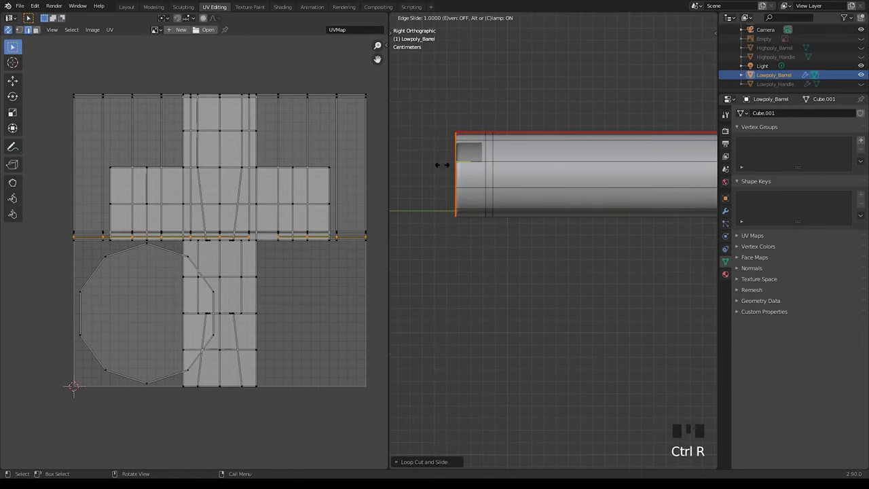
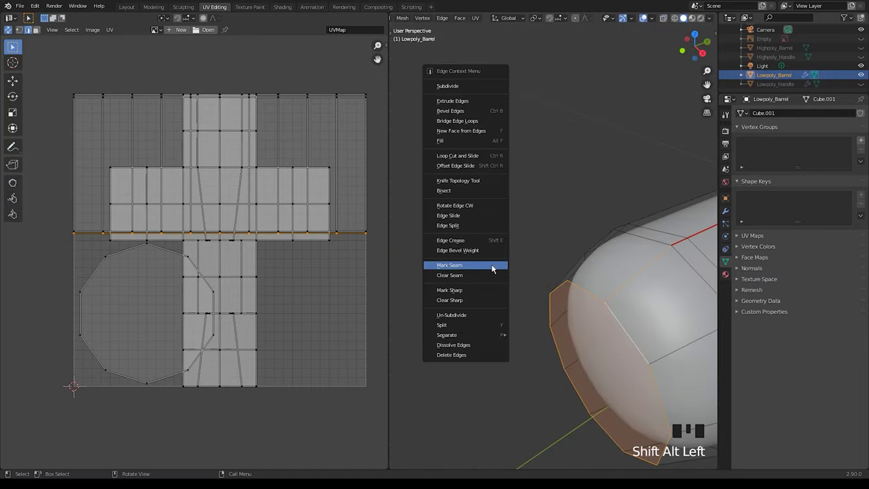
Step: Mark the new end loop as a seam and pick adjacent barrel edges
left_click_drag(493, 260, 514, 208)
left_click(514, 209)
scroll("down", 3)
middle_click(585, 293)
left_click_drag(594, 256, 579, 233)
scroll("up", 3)
left_click_drag(544, 226, 561, 211)
left_click(489, 159)
left_click(471, 177)
Step: Select further edges running along the barrel's length for seaming
left_click_drag(565, 190, 566, 225)
scroll("up", 3)
middle_click(573, 227)
left_click(519, 309)
left_click(534, 310)
left_click(529, 320)
scroll("down", 3)
left_click_drag(463, 313, 549, 313)
scroll("down", 3)
left_click_drag(533, 325, 612, 293)
left_click_drag(611, 290, 545, 301)
scroll("up", 3)
left_click_drag(643, 280, 637, 313)
left_click(637, 312)
scroll("down", 3)
left_click_drag(550, 292, 625, 294)
left_click_drag(597, 297, 600, 343)
Step: Cut additional edge loops along the barrel body
key("ctrl+r")
left_click_drag(568, 330, 538, 298)
scroll("up", 3)
key("ctrl+r")
scroll("down", 3)
left_click_drag(535, 364, 558, 351)
left_click(557, 351)
left_click_drag(519, 345, 574, 322)
scroll("up", 3)
key("ctrl+r")
left_click(638, 430)
Step: Mark a seam across the trigger guard's end from the selected edges
middle_click(562, 333)
scroll("up", 3)
left_click(564, 295)
scroll("up", 3)
left_click(554, 304)
left_click_drag(572, 325, 412, 268)
left_click(412, 267)
key("ctrl+z")
left_click(411, 261)
left_click(411, 272)
scroll("down", 3)
right_click(461, 321)
left_click(526, 358)
Step: Select all faces linked to the barrel part ready for unwrapping
left_click_drag(521, 299, 567, 283)
scroll("up", 3)
left_click_drag(497, 348, 571, 310)
scroll("up", 3)
middle_click(584, 271)
key("l")
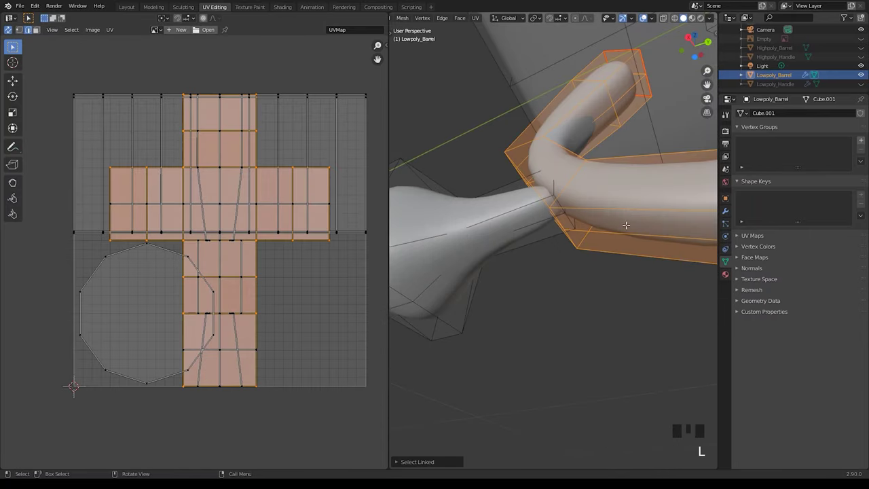
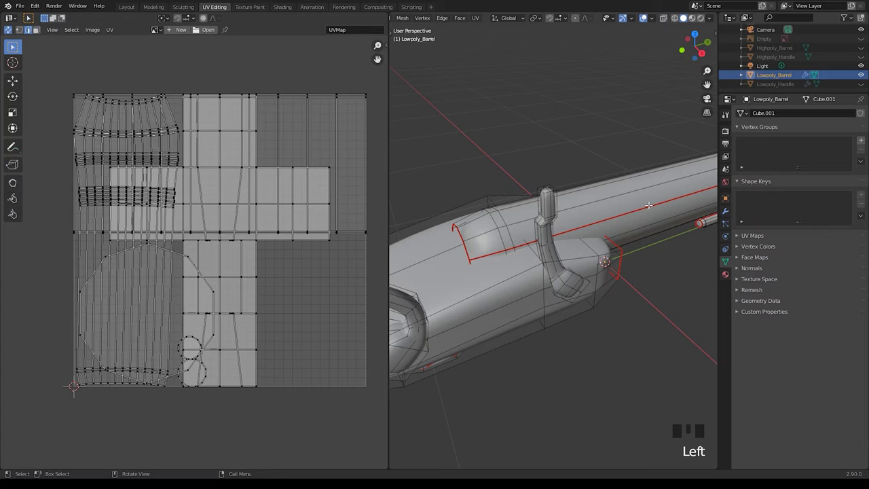
Step: Paint-select an edge path up the hammer's neck and mark it as a seam
key("l")
key("h")
left_click(487, 238)
left_click_drag(575, 238, 537, 209)
left_click(537, 208)
left_click(538, 199)
key("c")
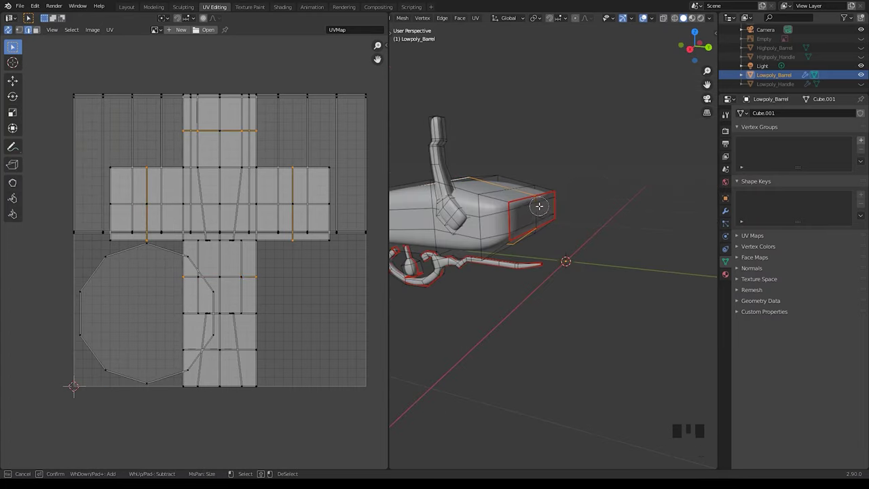
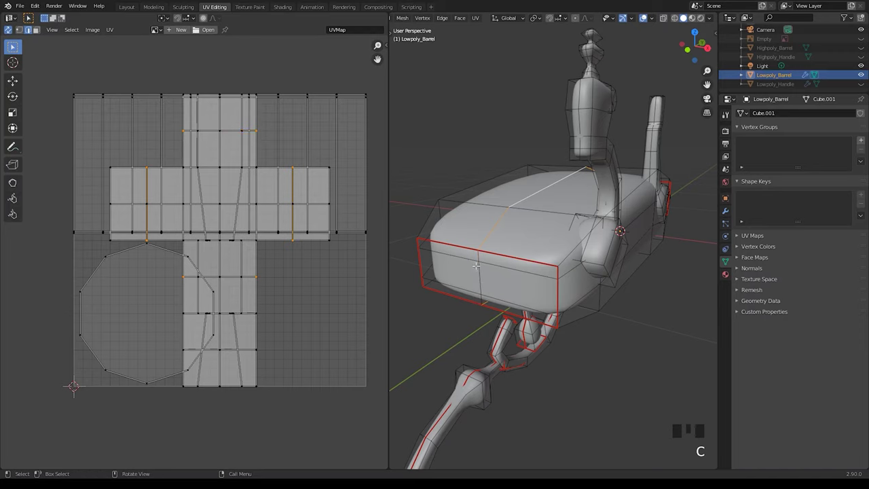
right_click(466, 199)
left_click(467, 140)
Step: Paint-select more edges on the hammer's stacked neck
left_click_drag(597, 223, 566, 222)
scroll("down", 3)
left_click_drag(573, 238, 615, 238)
scroll("up", 3)
middle_click(584, 227)
scroll("up", 3)
left_click_drag(577, 224, 519, 220)
scroll("up", 3)
key("l")
key("h")
left_click(519, 196)
left_click(525, 224)
Step: Pick the hammer's upper edge loop for adjustment
left_click_drag(622, 194, 646, 213)
scroll("up", 3)
left_click_drag(639, 215, 625, 231)
scroll("up", 3)
left_click_drag(551, 215, 538, 192)
left_click(539, 192)
left_click(570, 163)
left_click(573, 204)
Step: Slide the hammer's upper edge loop along the neck
middle_click(486, 164)
scroll("up", 3)
key("shift+alt+Left")
key("shift+alt+Left")
left_click(626, 300)
middle_click(566, 272)
scroll("up", 3)
scroll("down", 3)
left_click_drag(567, 246, 637, 249)
left_click(660, 303)
key("ctrl+r")
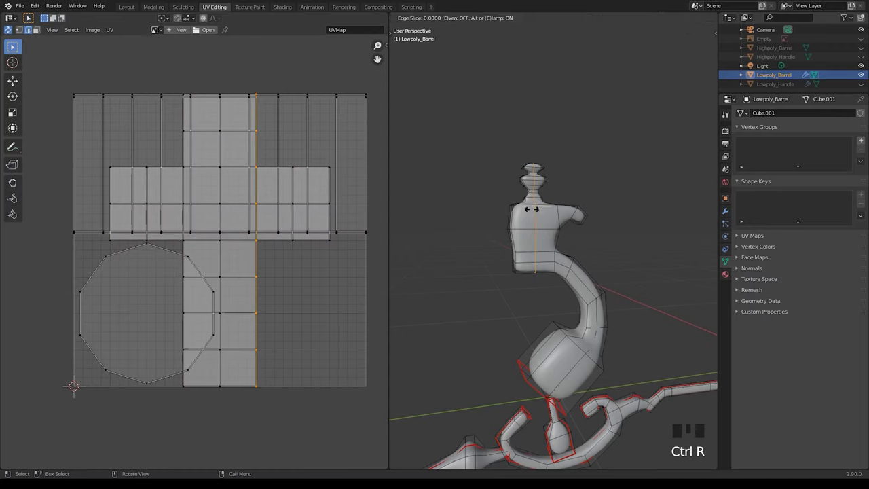
left_click(626, 175)
Step: Widen the selected hammer loop by scaling it along X
middle_click(509, 211)
scroll("up", 3)
key("ctrl+z")
key("s")
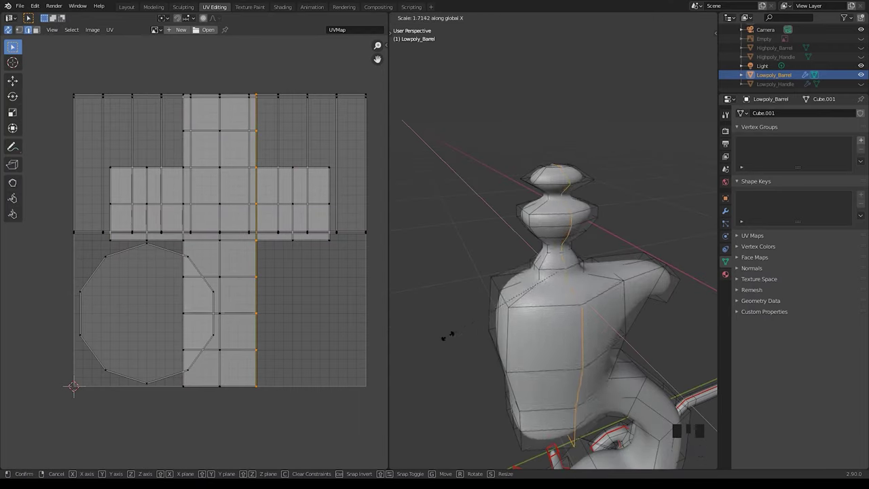
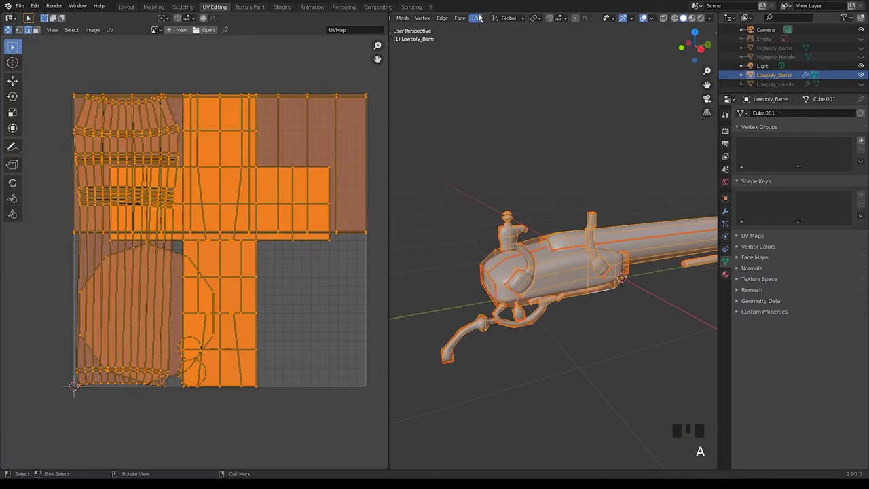
Step: Unwrap the whole pistol into UV islands and pick one island
scroll("up", 3)
left_click(629, 19)
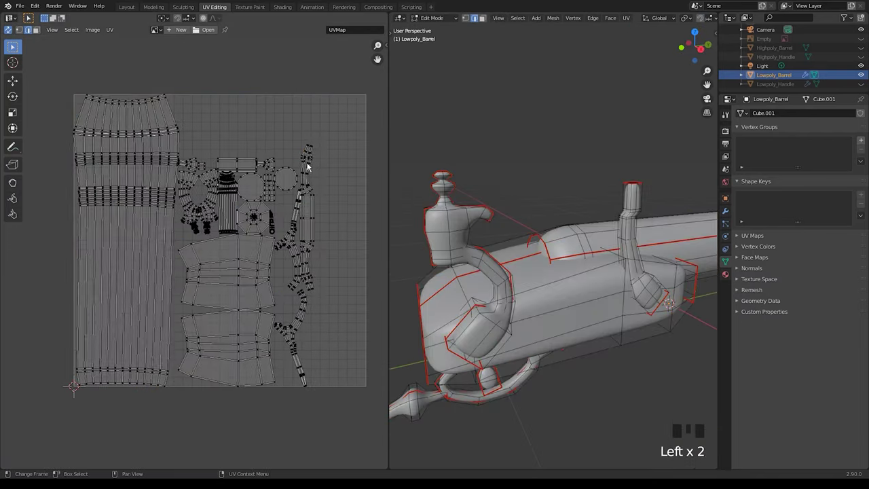
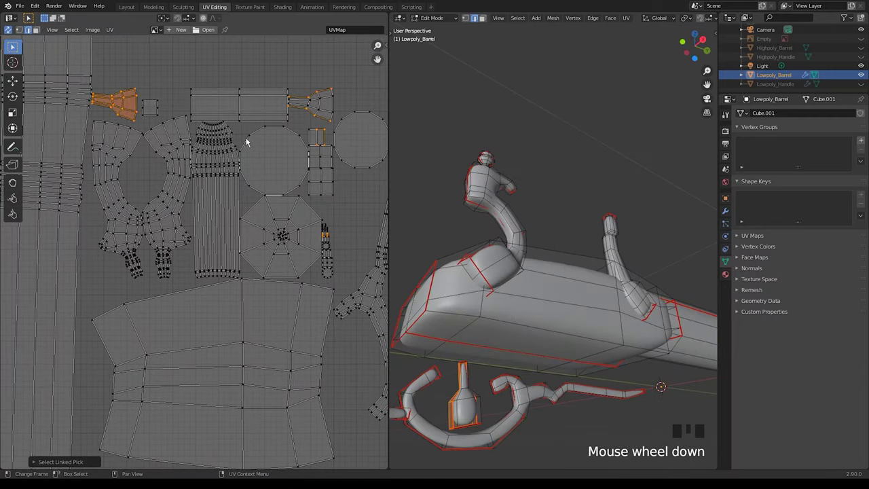
left_click(318, 71)
key("a")
key("l")
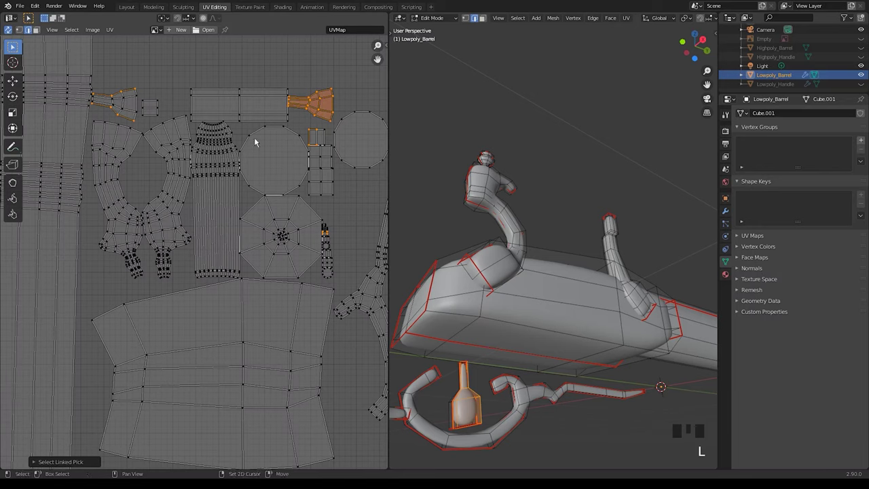
Step: Move the small trigger island and rotate it 90 degrees in the UV layout
left_click(23, 31)
left_click(43, 34)
left_click(314, 101)
key("l")
key("g")
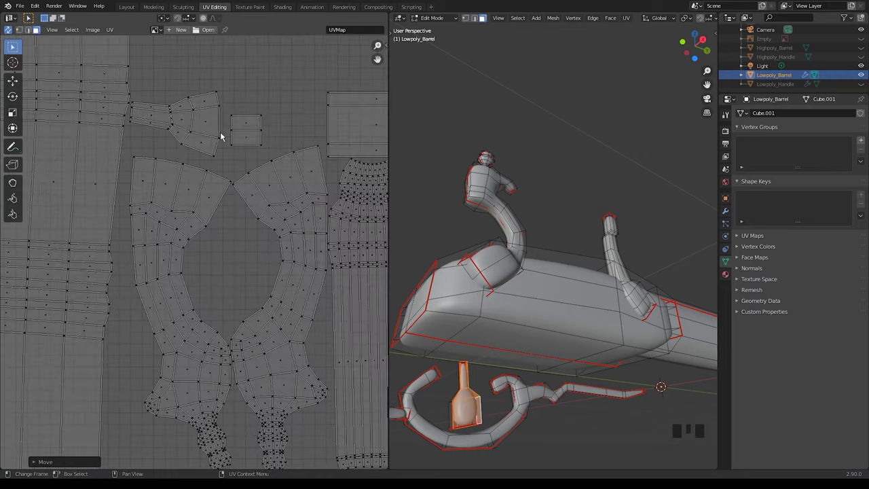
key("r")
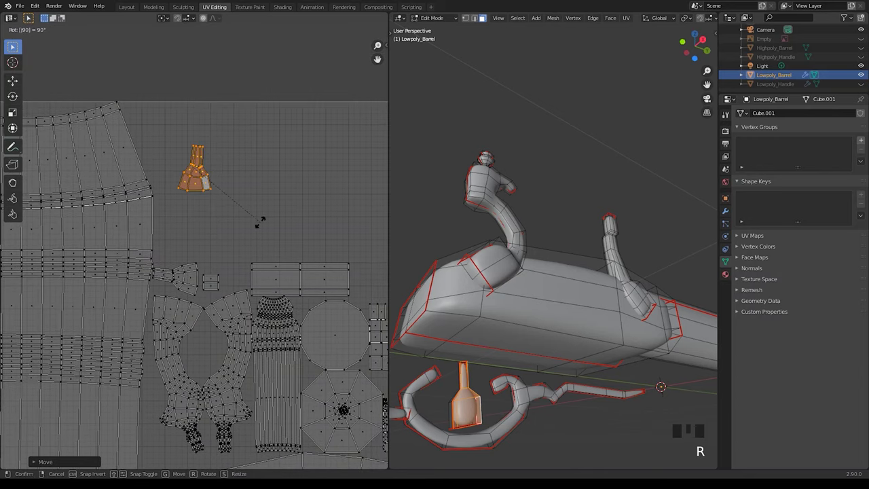
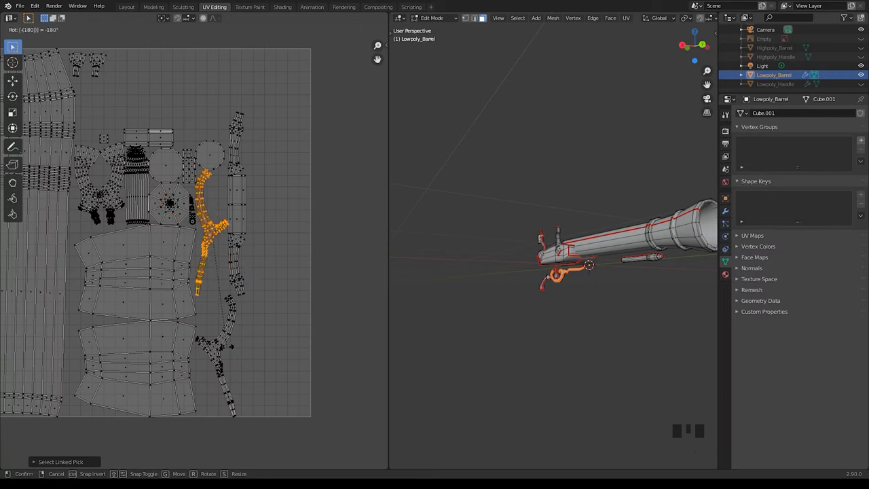
Step: Move and scale the rotated trigger-guard island into the lower right of the UV square
key("g")
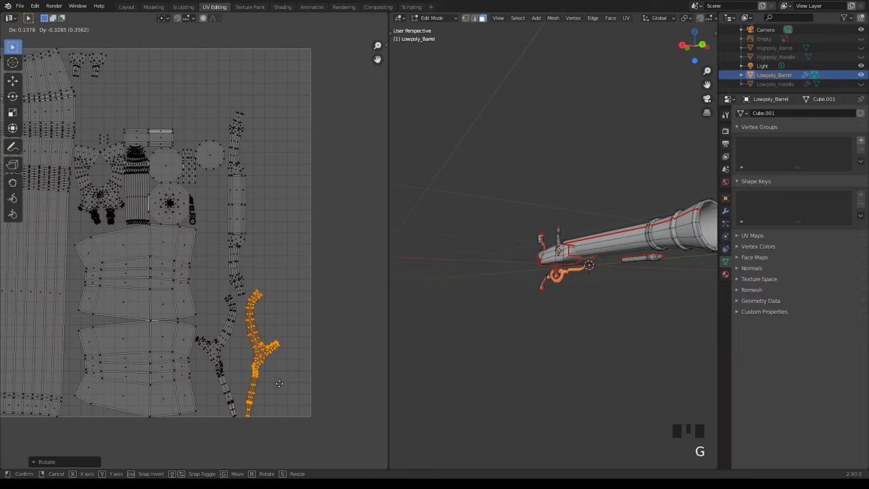
key("s")
key("g")
key("s")
key("g")
key("s")
key("Left")
Step: Pick the next curved guard island and slide it into a gap beside the first
key("l")
key("l")
left_click_drag(538, 263, 582, 279)
scroll("up", 3)
left_click_drag(517, 298, 268, 226)
left_click(268, 226)
key("l")
key("g")
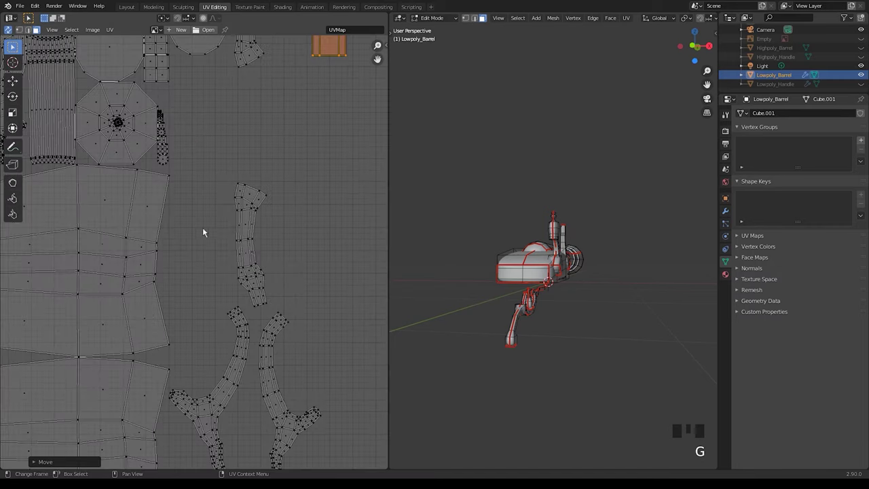
Step: Select the long handle island and carry it down to the lower right edge
key("l")
key("a")
key("a")
key("l")
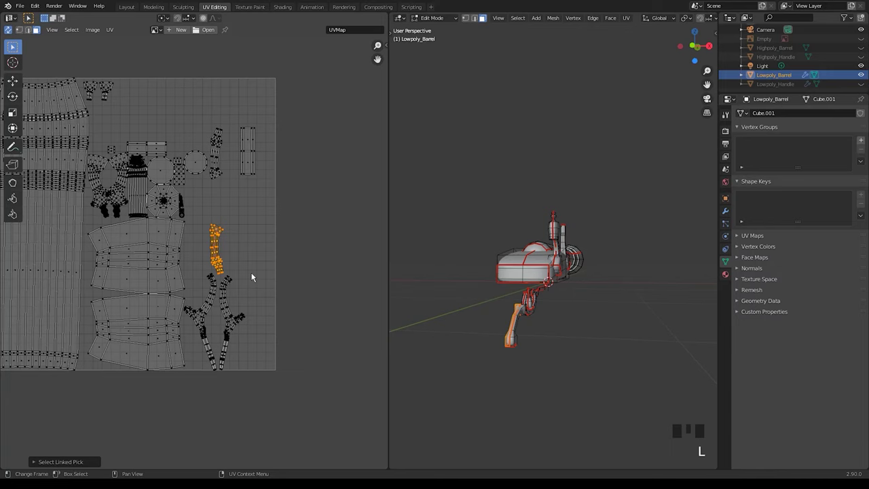
key("g")
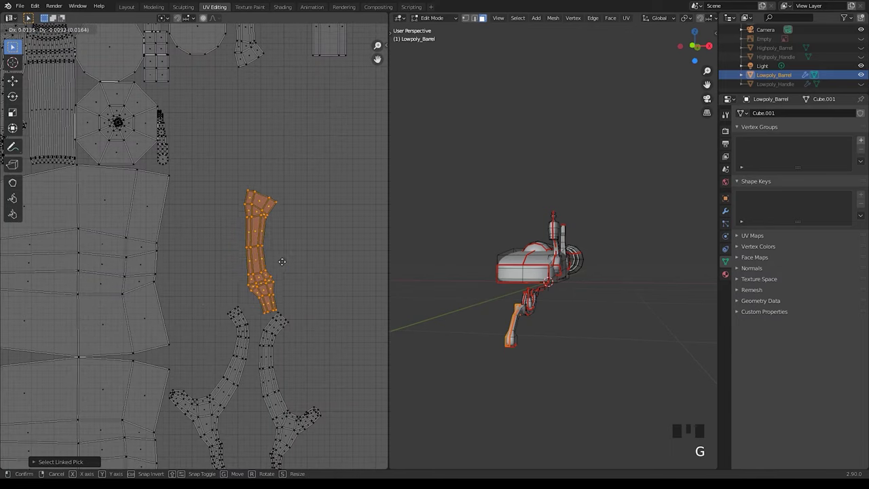
key("g")
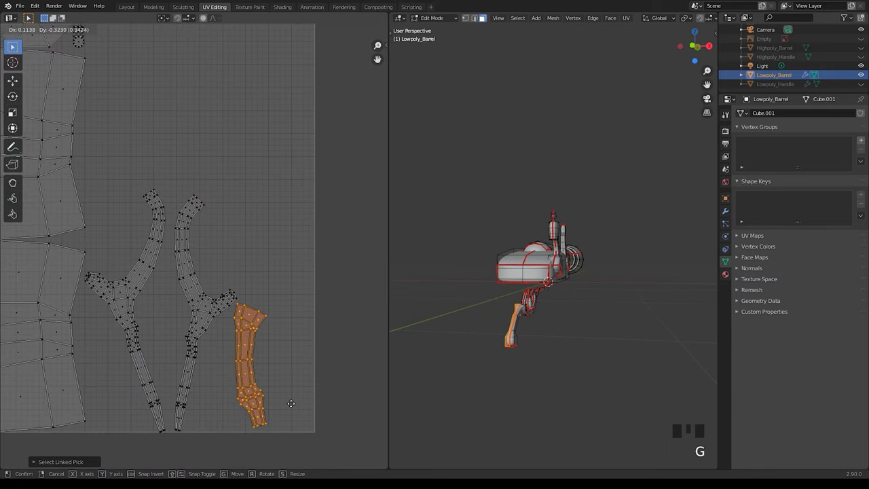
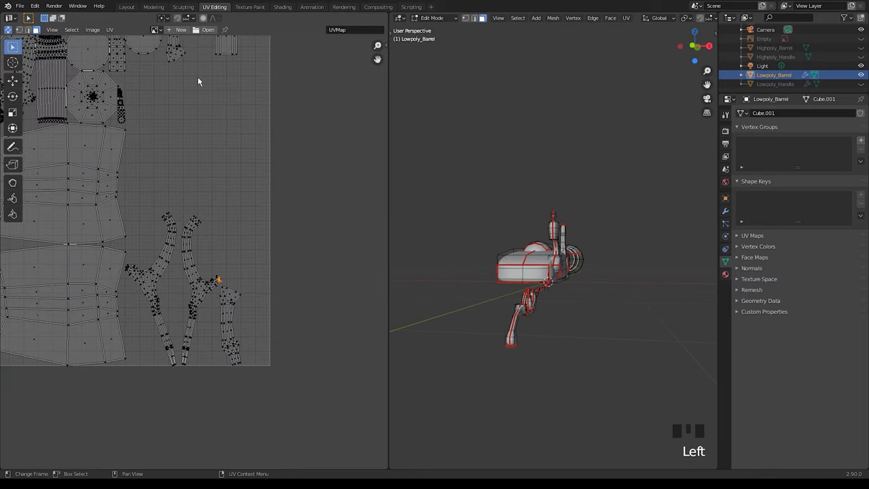
Step: Place one more island at the bottom right and deselect everything
key("l")
key("g")
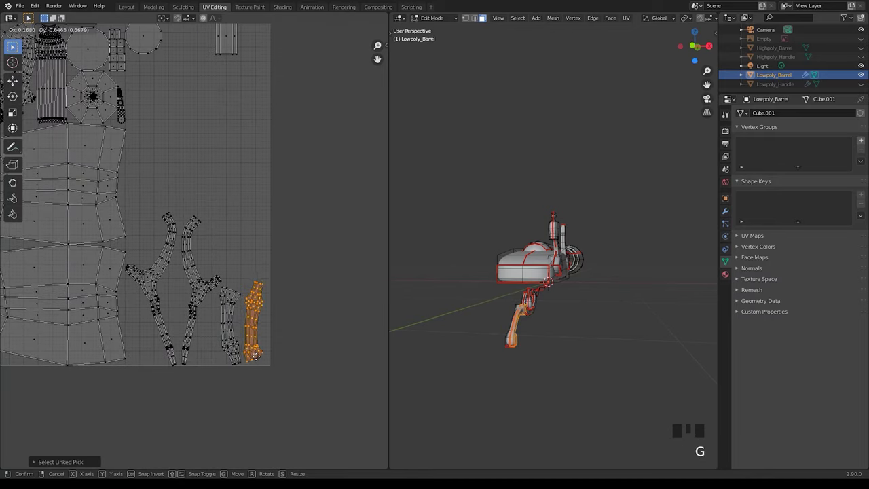
left_click(288, 158)
key("a")
Step: Rotate the hammer island and set it down at the bottom right of the square
key("l")
key("l")
key("r")
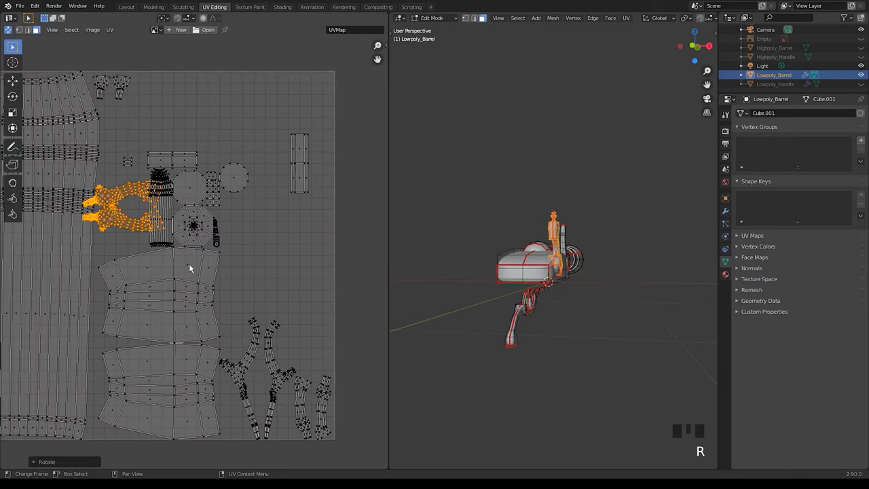
key("g")
key("ctrl+z")
key("g")
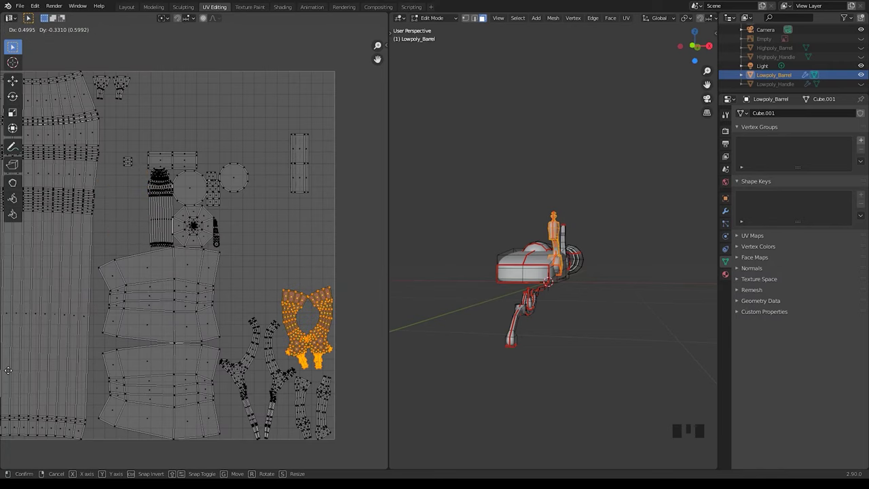
left_click(216, 275)
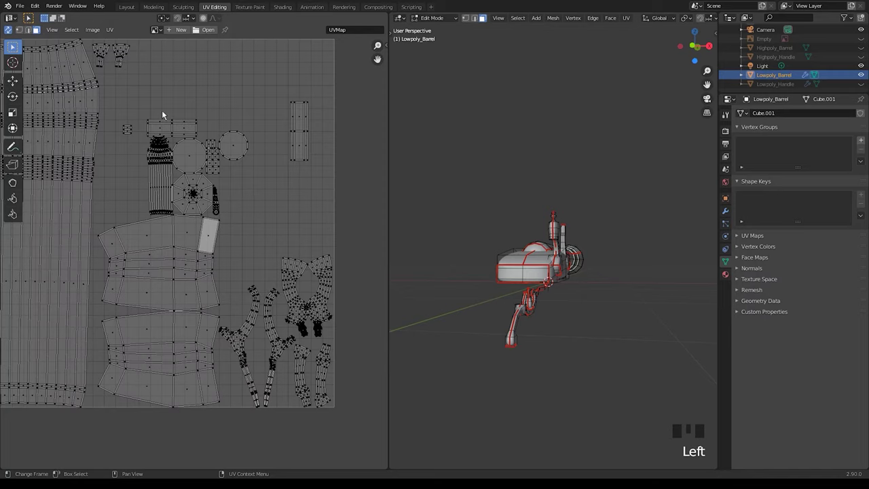
Step: Tuck two smaller islands into gaps beside the handle pieces
key("l")
key("g")
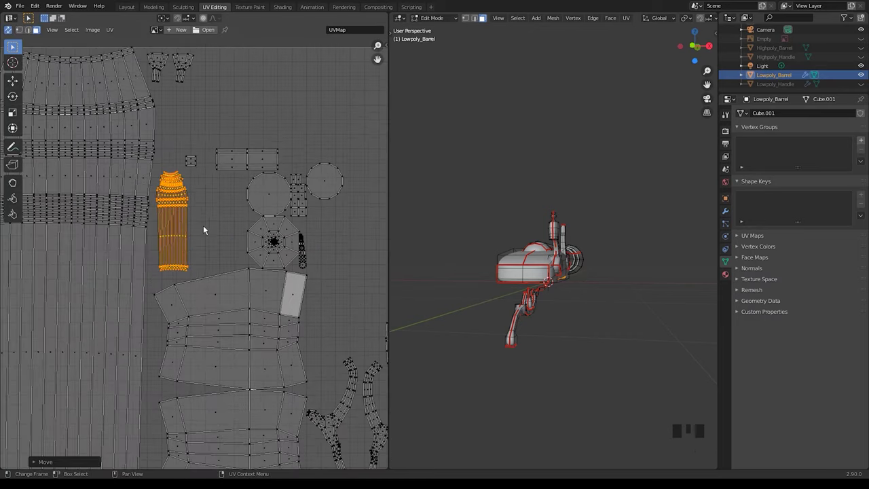
left_click(326, 299)
key("l")
key("g")
key("Left")
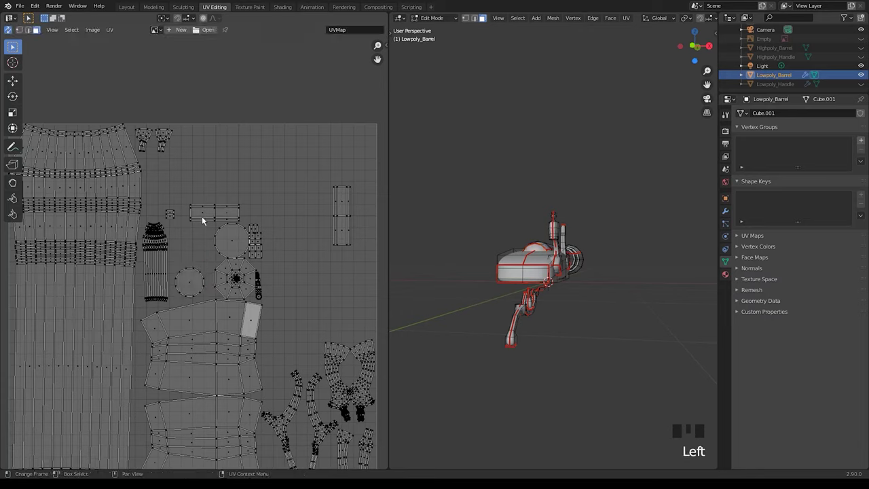
Step: Turn the small rectangle island upright by 90° and nudge it into its slot
key("l")
key("r")
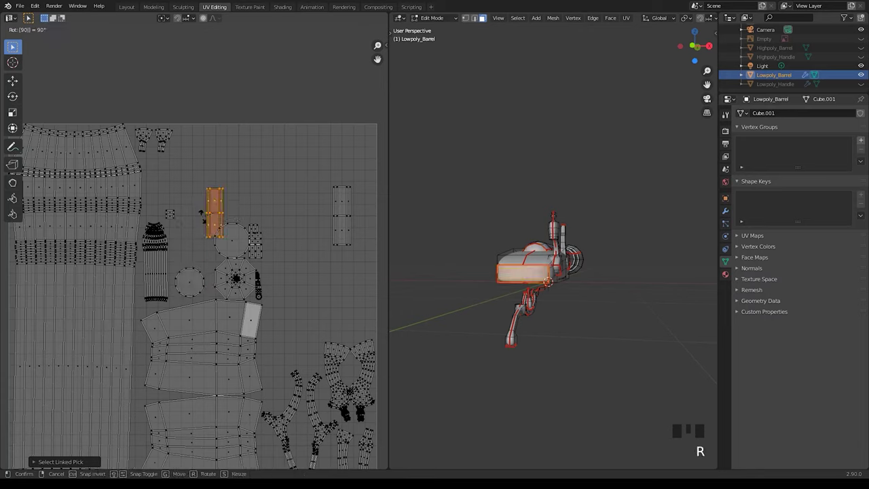
key("g")
key("Left")
key("l")
key("g")
key("Left")
key("Left")
key("Left")
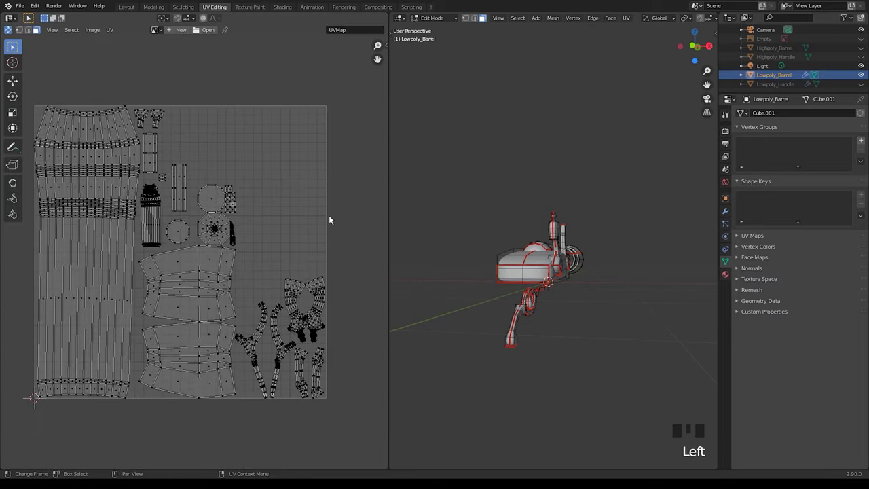
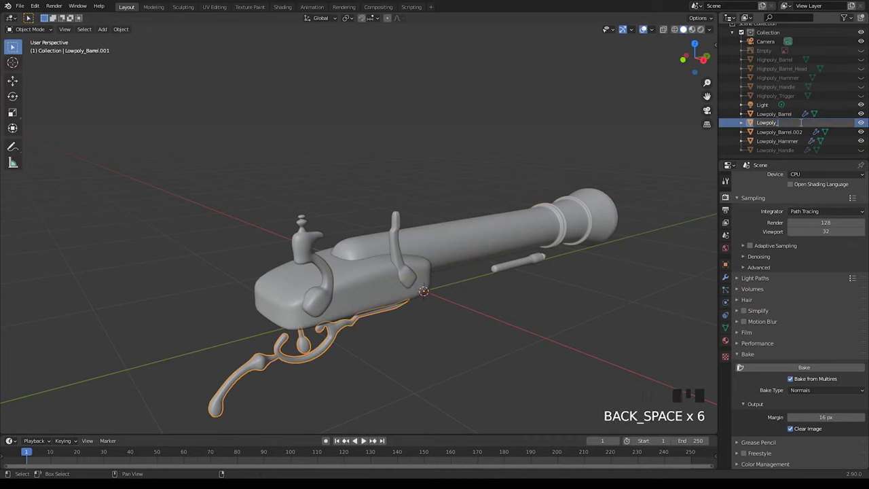
Step: Finish renaming the split parts in the Outliner as Lowpoly_Trigger and Lowpoly_Barrel_Head
key("g")
scroll("down", 3)
key("Left")
key("Left")
key("Left")
key("Left")
left_click(864, 142)
key("Left")
left_click(849, 126)
key("Left")
left_click(789, 127)
key("Left")
key("BackSpace")
Step: Toggle Outliner visibility so only the barrel head remains shown
scroll("down", 3)
left_click_drag(516, 257, 830, 136)
left_click(865, 137)
left_click(866, 119)
left_click(865, 74)
Step: Frame the isolated barrel head in the viewport to view its engraved texture
scroll("up", 3)
middle_click(313, 263)
scroll("down", 3)
left_click_drag(303, 208, 302, 241)
left_click(302, 241)
left_click(308, 255)
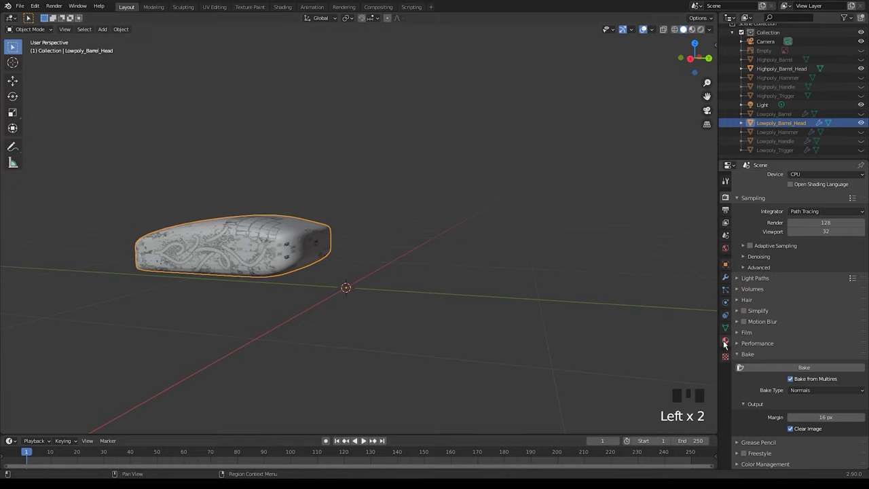